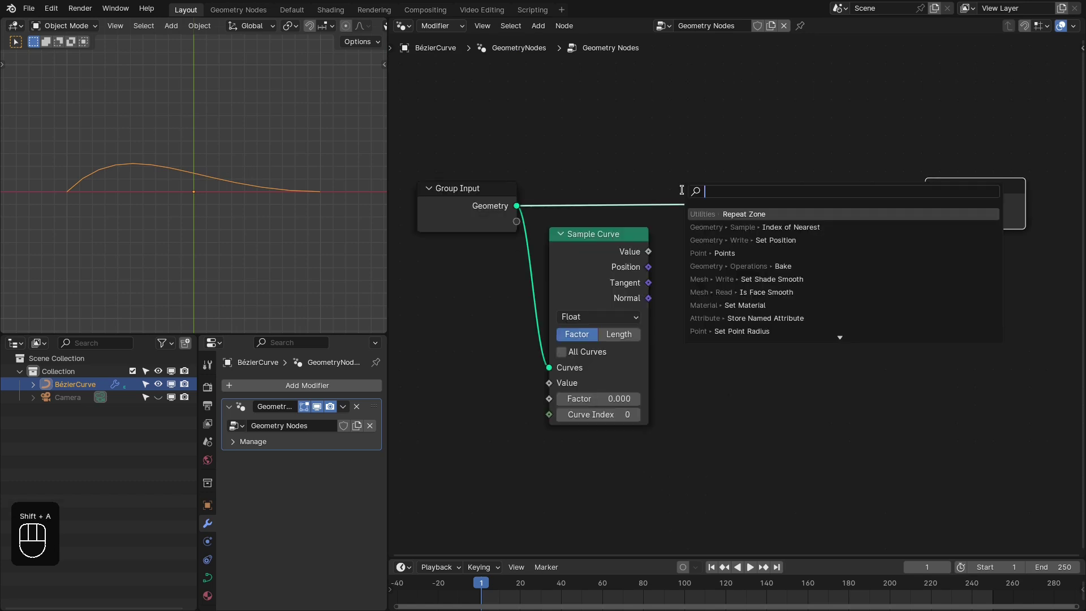
- Add a Points node fed by the Sample Curve position and begin linking it onward
{"action": "left_click", "coordinate": [729, 253]}
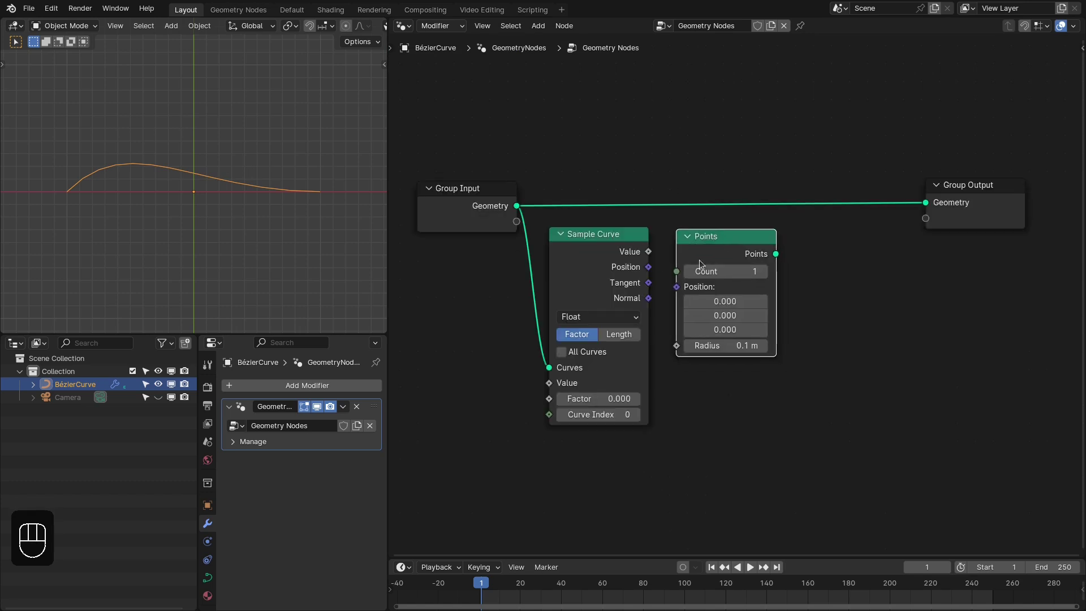
{"action": "left_click", "coordinate": [674, 286]}
{"action": "left_click", "coordinate": [721, 247]}
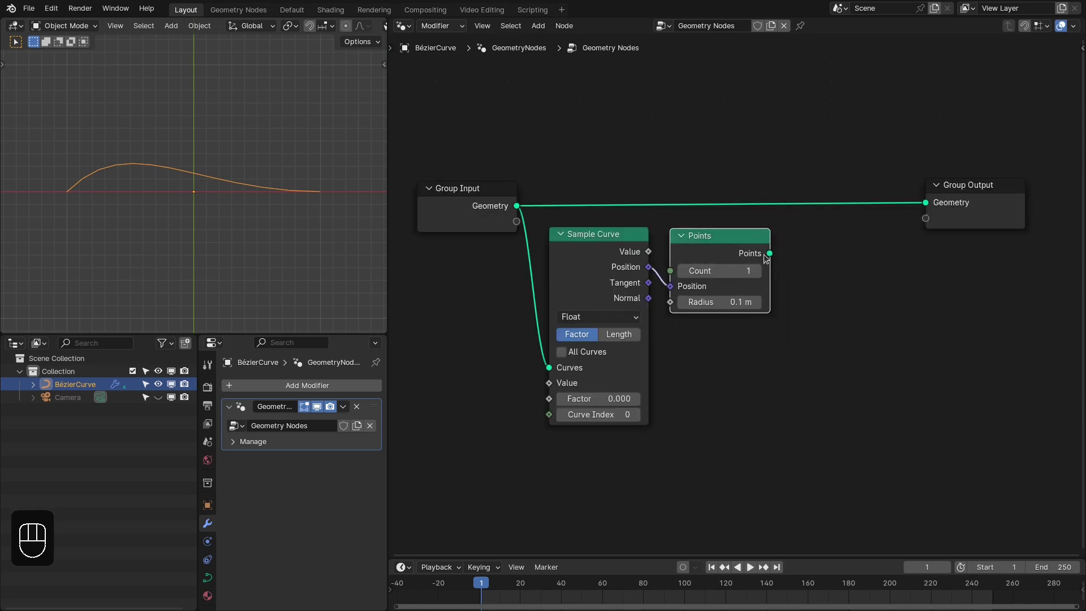
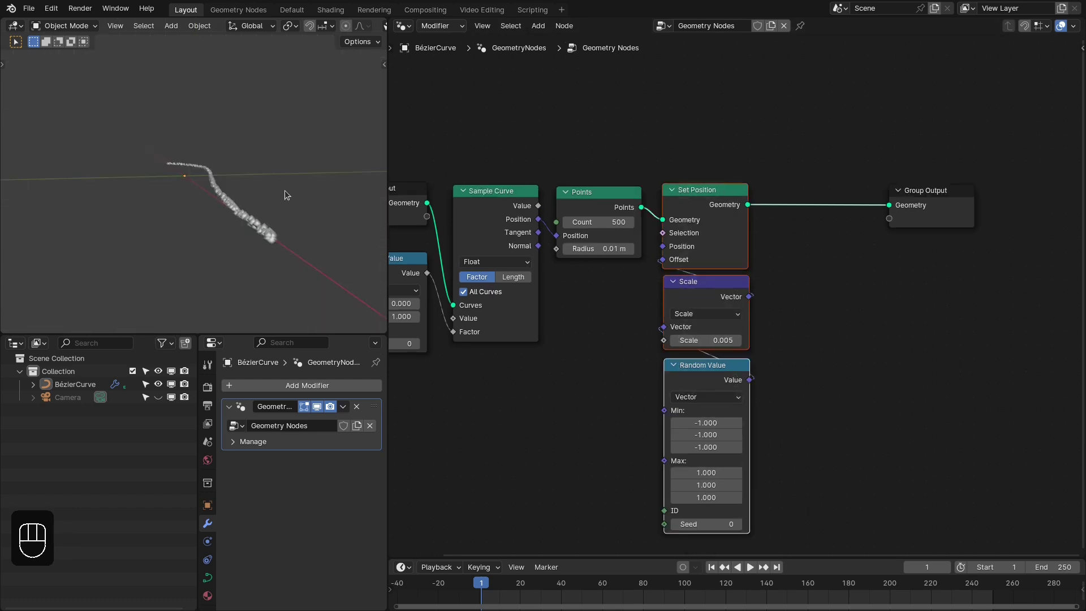
{"action": "middle_click", "coordinate": [194, 211]}
{"action": "left_click", "coordinate": [206, 228]}
{"action": "right_click", "coordinate": [206, 228]}
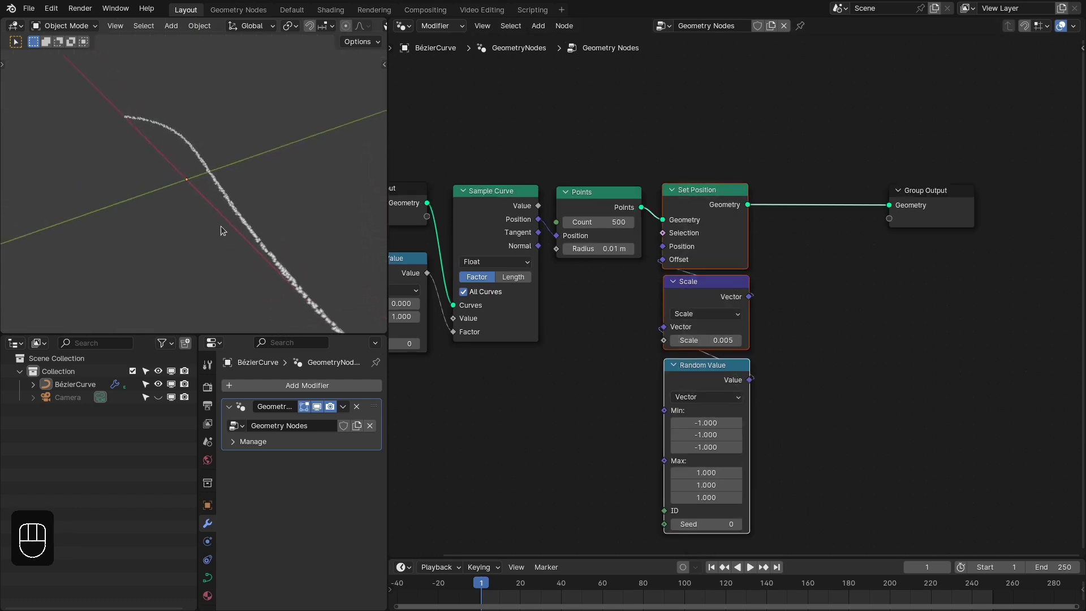
{"action": "key", "text": "KP_7"}
{"action": "left_click_drag", "start_coordinate": [699, 158], "coordinate": [241, 179]}
{"action": "key", "text": "m"}
{"action": "left_click_drag", "start_coordinate": [234, 171], "coordinate": [213, 129]}
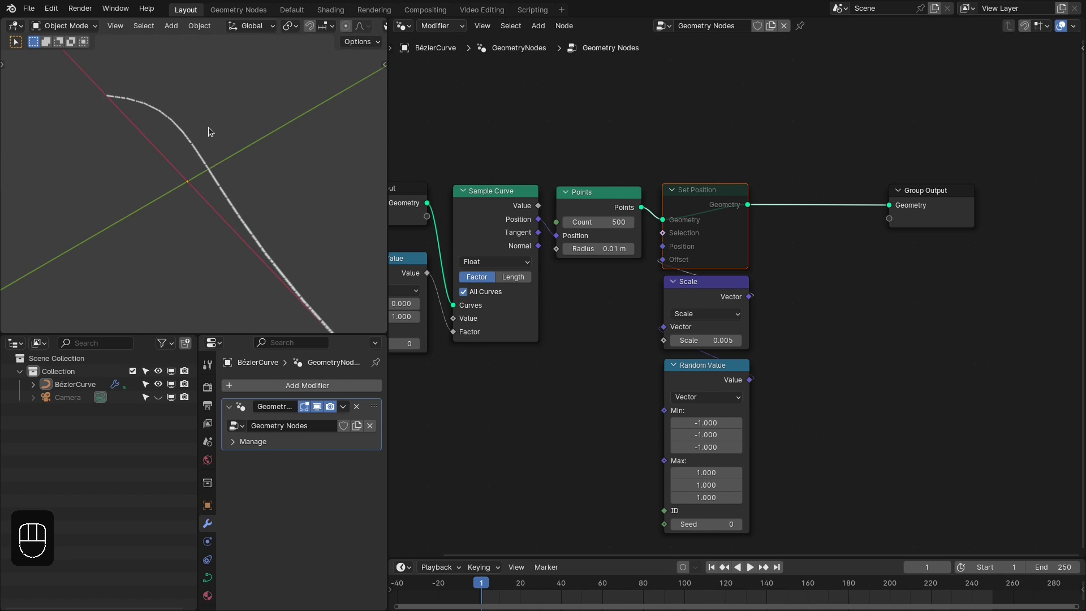
{"action": "left_click", "coordinate": [724, 234]}
{"action": "key", "text": "m"}
{"action": "left_click_drag", "start_coordinate": [167, 175], "coordinate": [159, 176]}
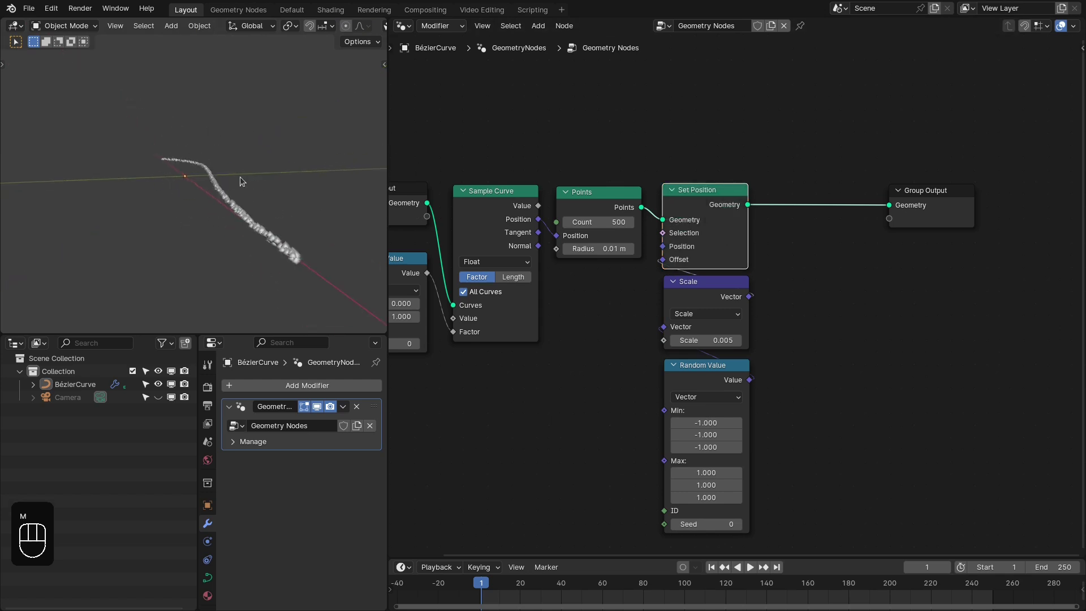
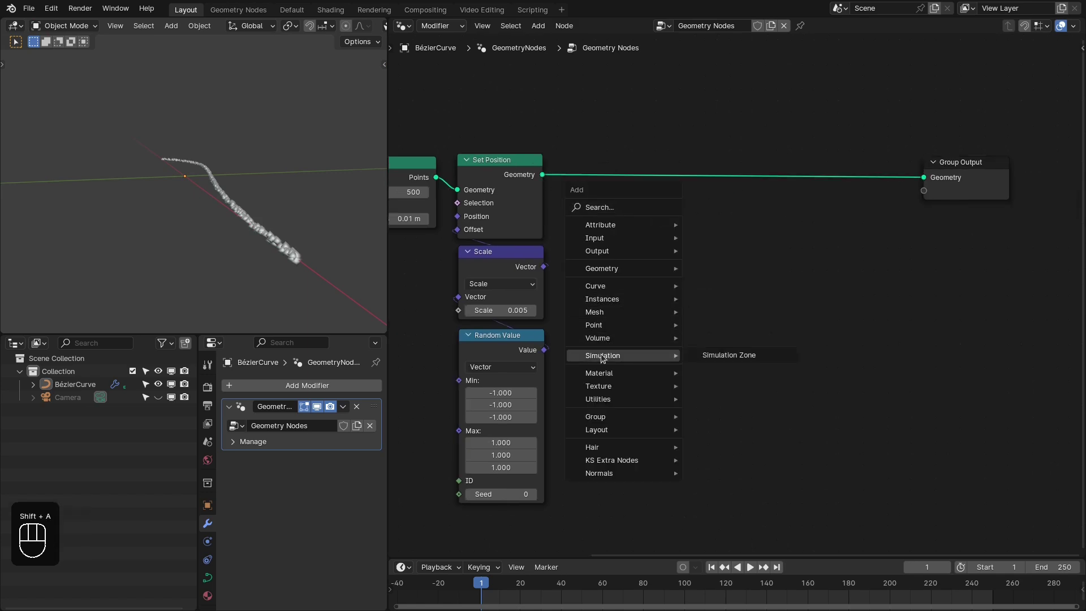
- Add a Simulation Zone after Set Position via the node search
{"action": "key", "text": "shift+a"}
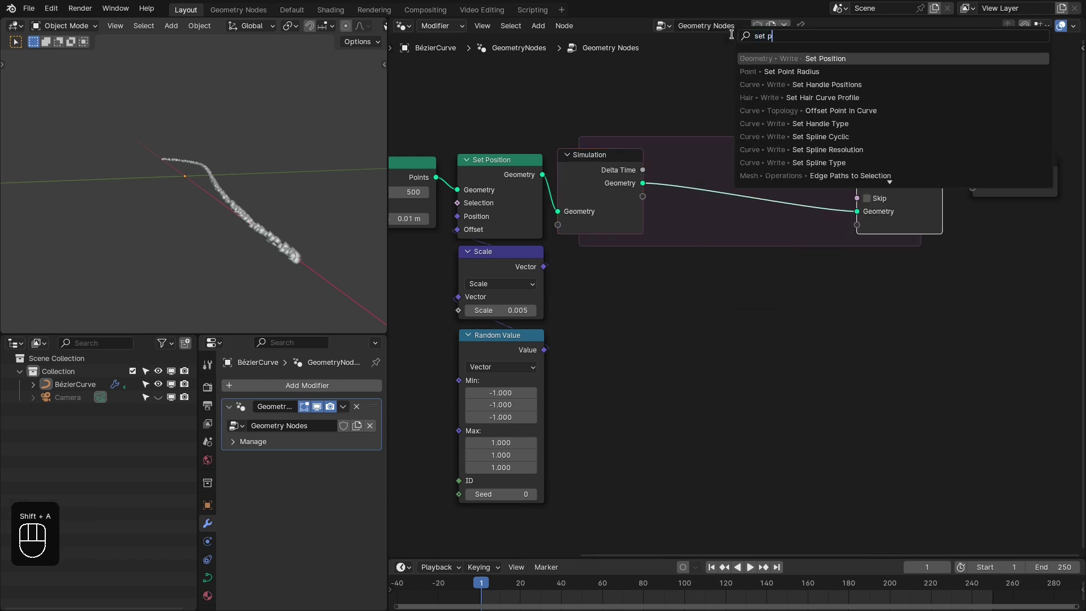
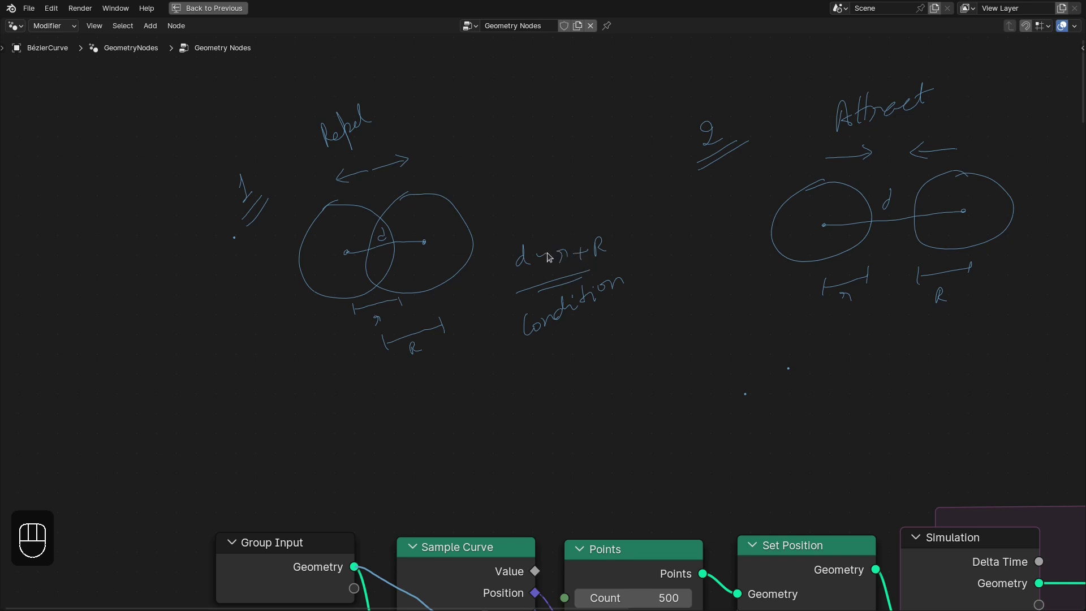
{"action": "left_click_drag", "start_coordinate": [640, 250], "coordinate": [519, 261]}
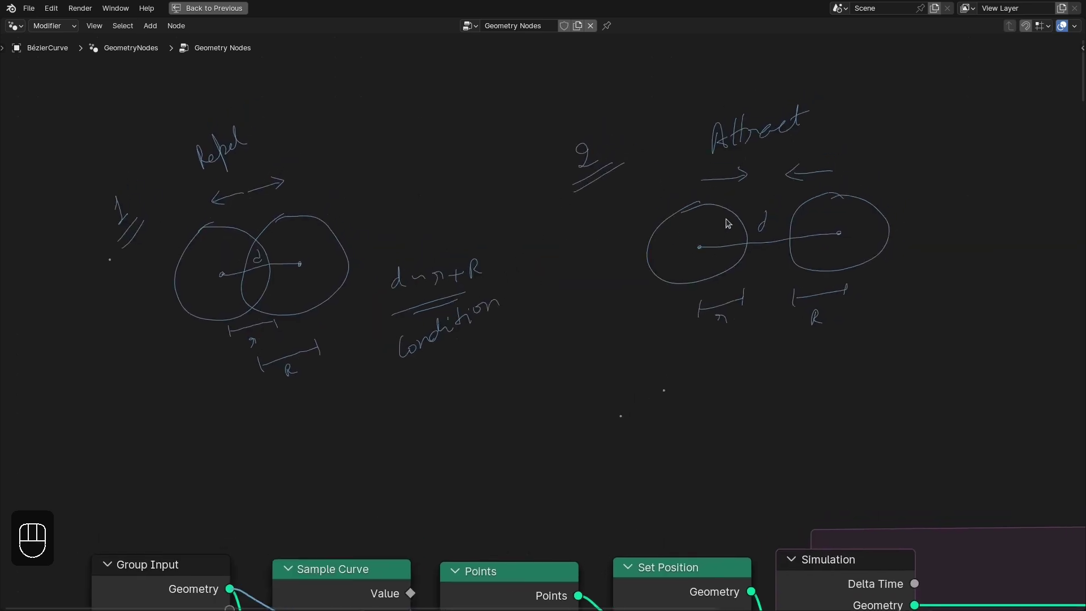
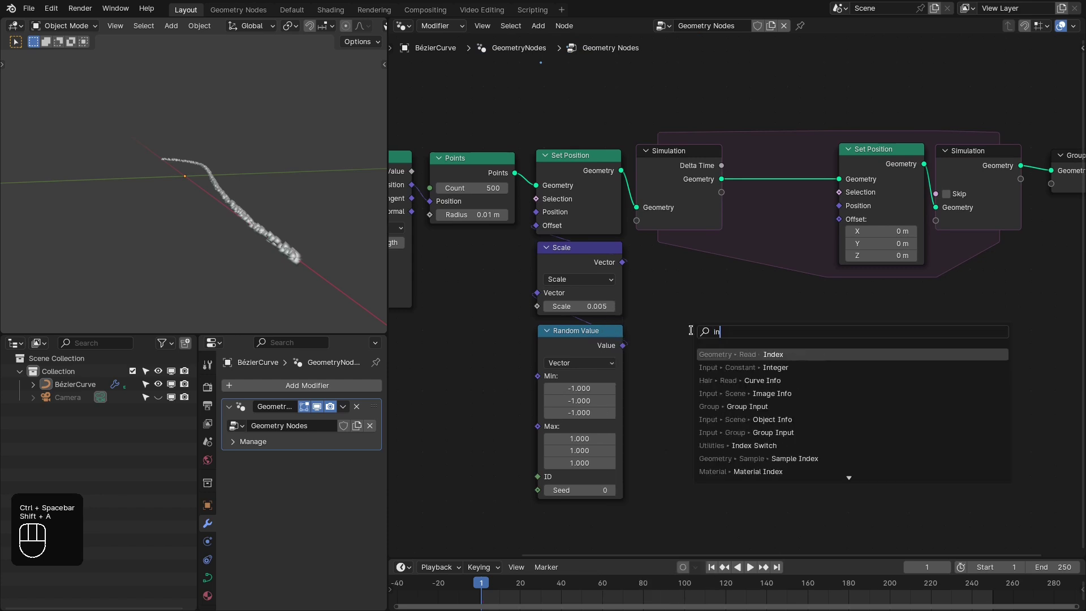
- Wire Position and the Index of Nearest output into the Evaluate at Index node
{"action": "left_click_drag", "start_coordinate": [733, 324], "coordinate": [663, 333]}
{"action": "left_click_drag", "start_coordinate": [653, 395], "coordinate": [679, 367]}
{"action": "left_click_drag", "start_coordinate": [685, 356], "coordinate": [666, 412]}
{"action": "left_click_drag", "start_coordinate": [638, 406], "coordinate": [676, 291]}
- Duplicate Evaluate at Index and make the copy read Radius as a Float
{"action": "key", "text": "ctrl+shift+d"}
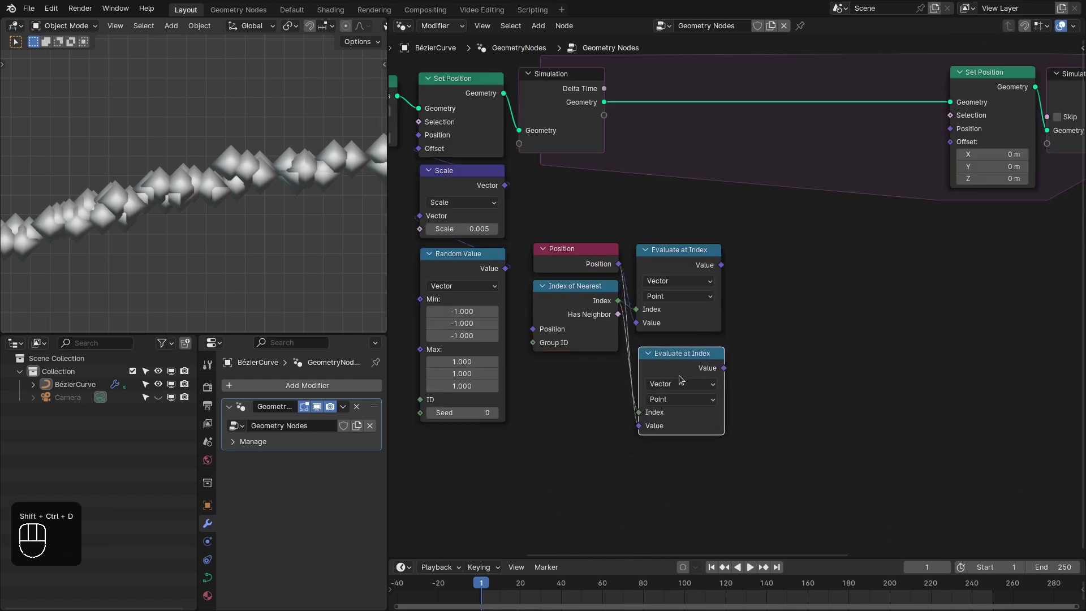
{"action": "left_click_drag", "start_coordinate": [678, 385], "coordinate": [662, 424]}
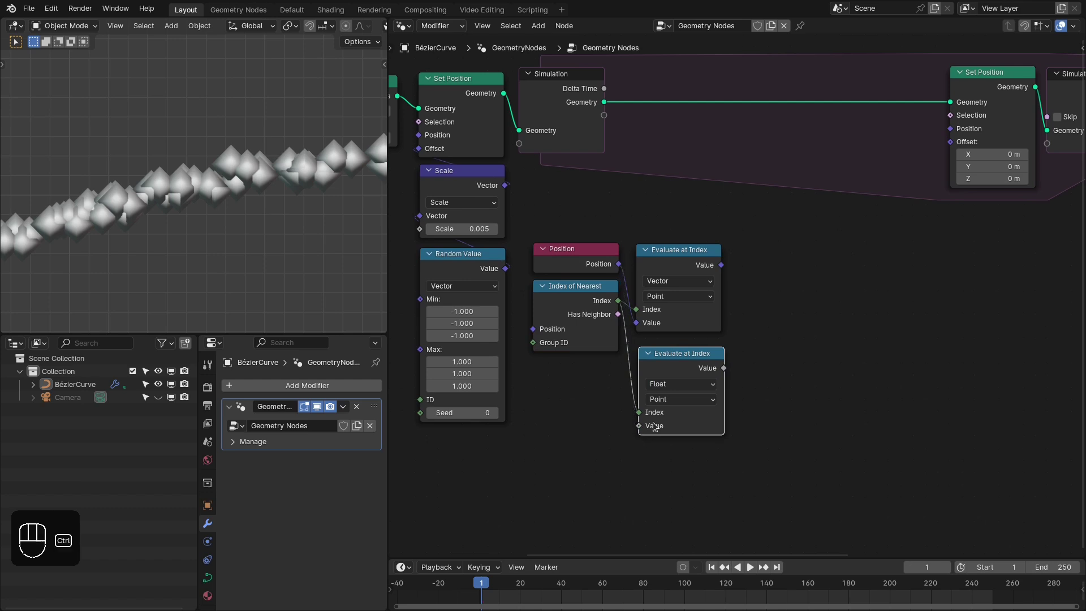
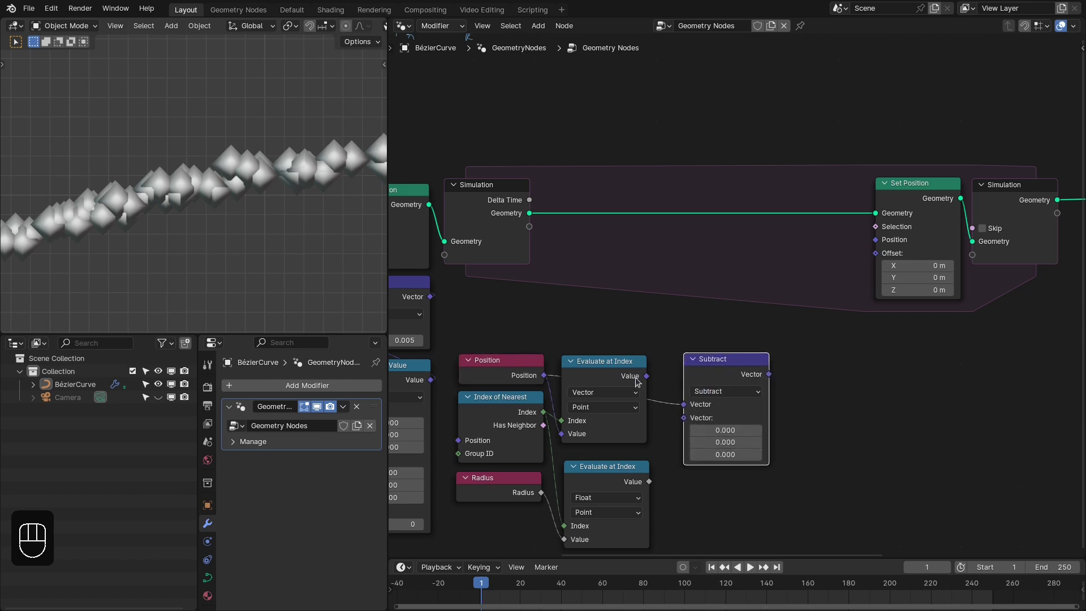
- Subtract the two positions, feed the difference into Length and the distance into the radius subtraction
{"action": "left_click_drag", "start_coordinate": [651, 375], "coordinate": [704, 377]}
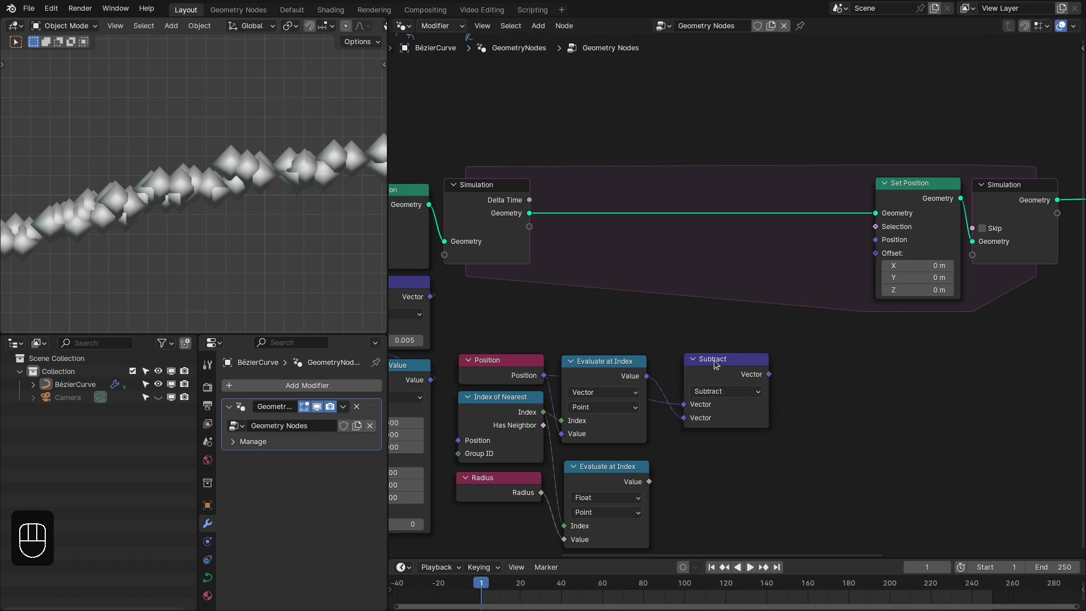
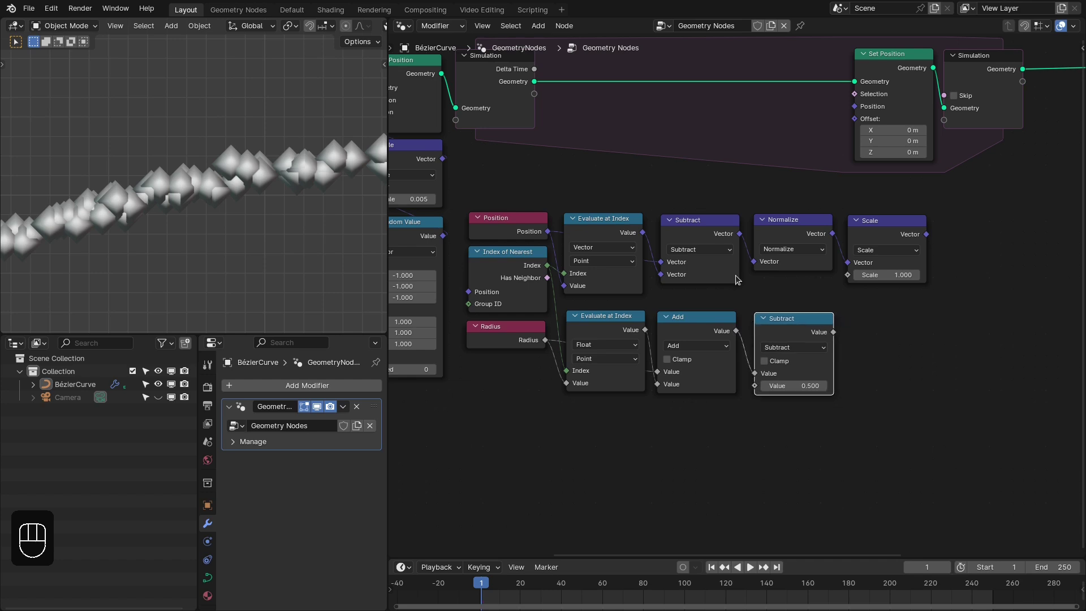
{"action": "left_click_drag", "start_coordinate": [742, 274], "coordinate": [663, 410]}
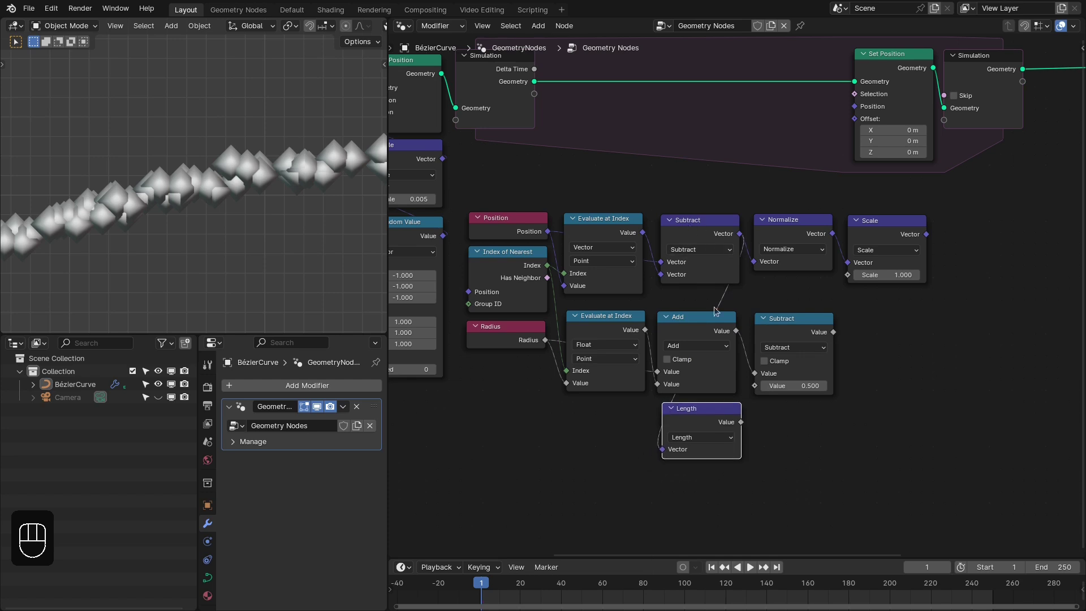
{"action": "left_click", "coordinate": [709, 419]}
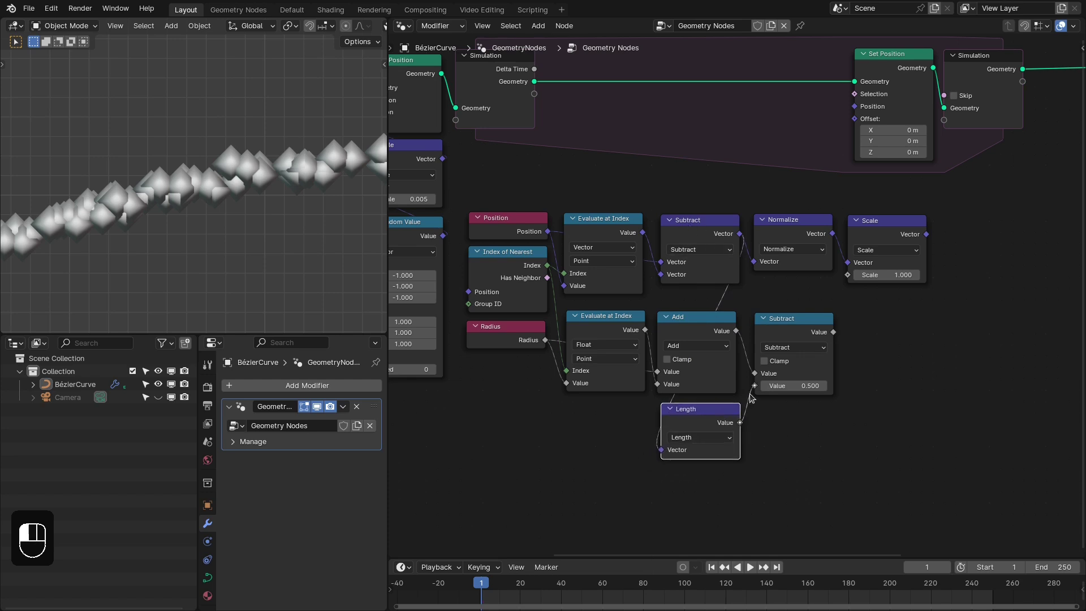
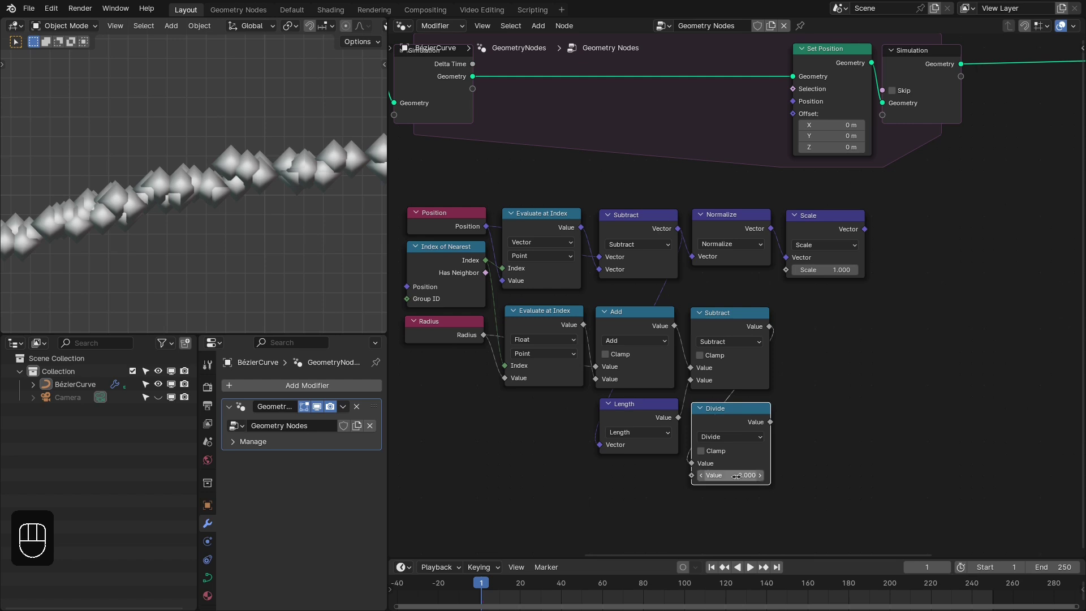
- Place a Multiply (0.5) node beside Divide and link the division result into it
{"action": "middle_click", "coordinate": [793, 408]}
{"action": "middle_click", "coordinate": [740, 378]}
{"action": "left_click_drag", "start_coordinate": [718, 444], "coordinate": [750, 434]}
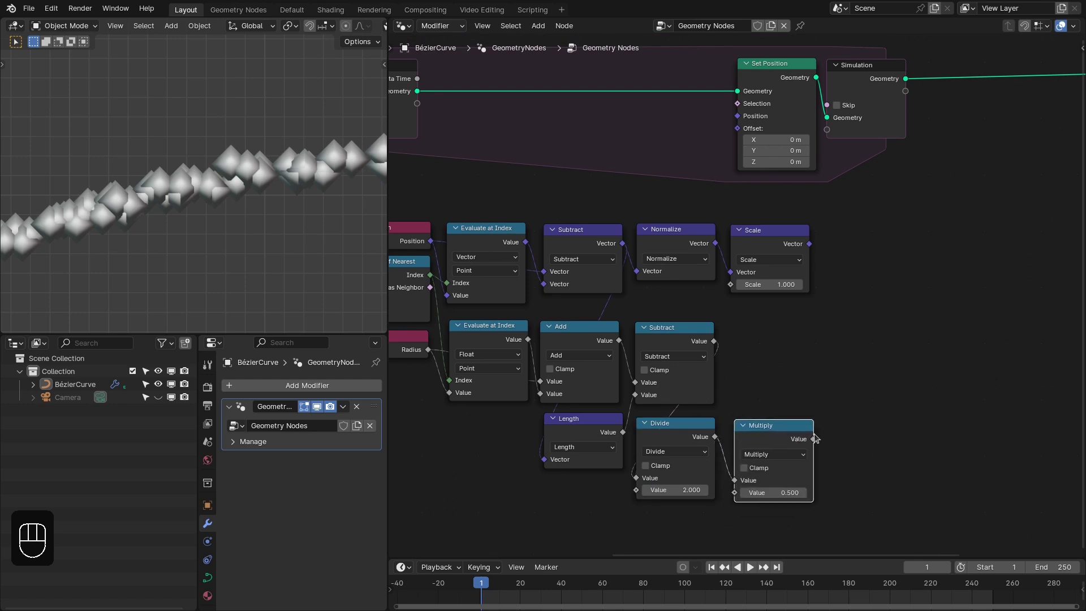
{"action": "left_click_drag", "start_coordinate": [816, 433], "coordinate": [738, 389]}
{"action": "left_click", "coordinate": [736, 386]}
{"action": "left_click", "coordinate": [741, 392]}
{"action": "middle_click", "coordinate": [740, 383]}
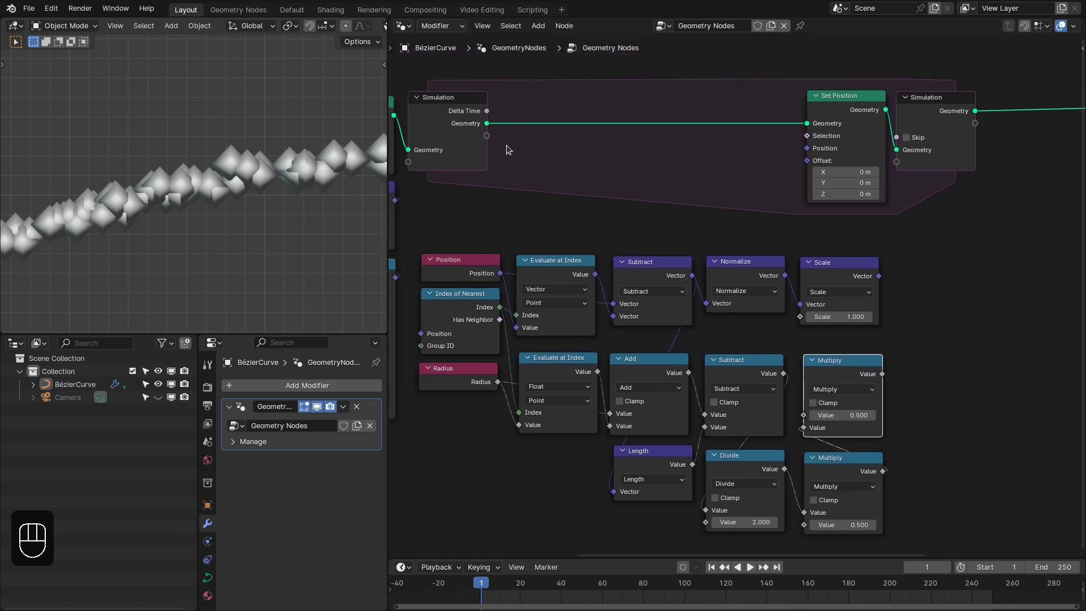
{"action": "left_click_drag", "start_coordinate": [677, 138], "coordinate": [886, 387]}
{"action": "left_click_drag", "start_coordinate": [811, 319], "coordinate": [906, 333]}
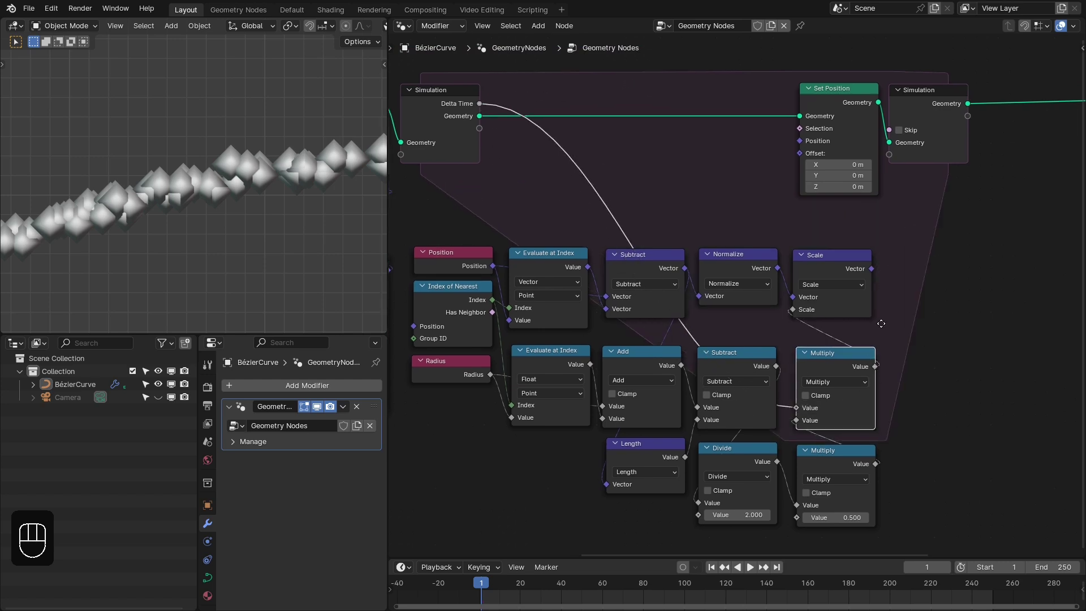
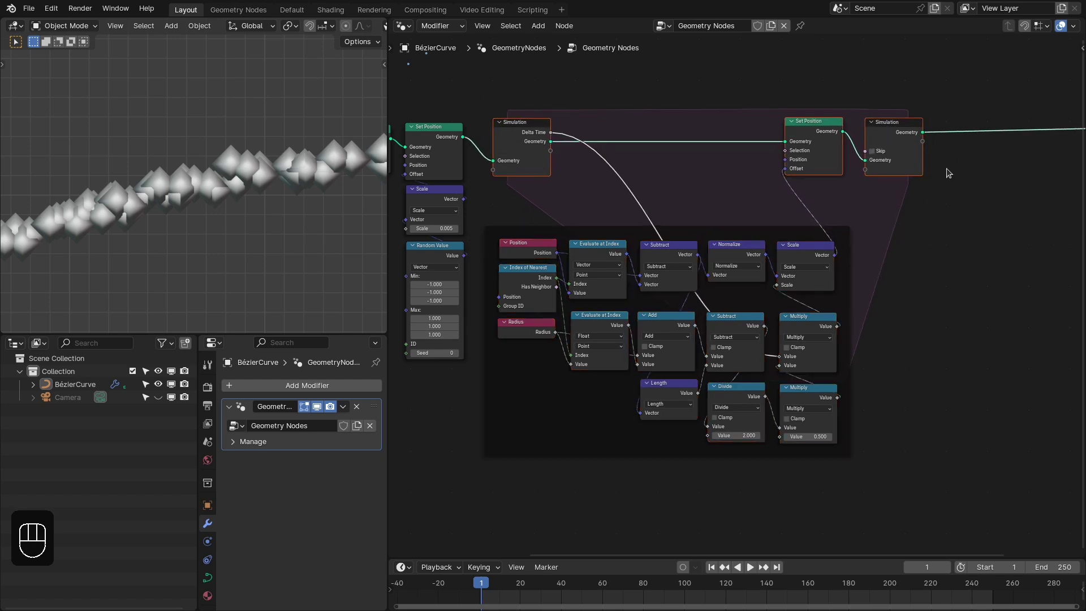
{"action": "middle_click", "coordinate": [697, 289]}
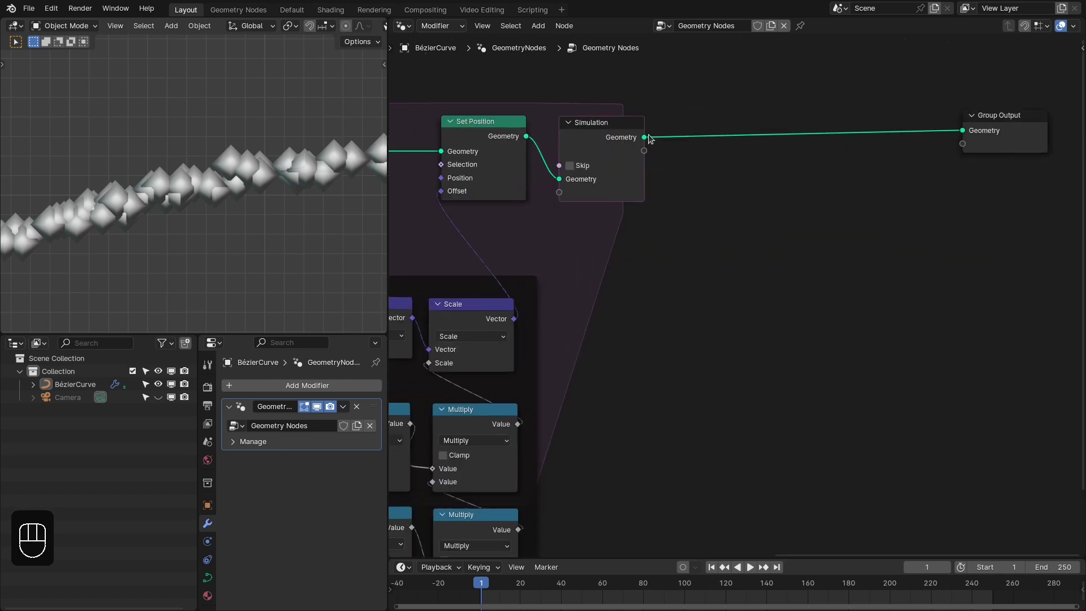
- Insert Instance on Points with an Ico Sphere before the group output and replay the simulation
{"action": "left_click_drag", "start_coordinate": [649, 140], "coordinate": [750, 139]}
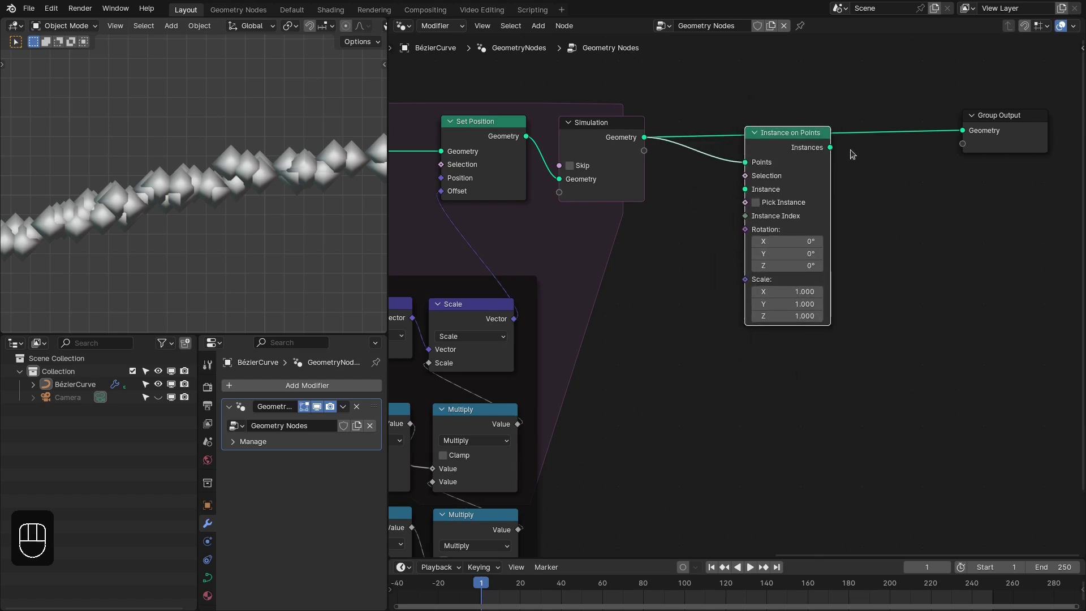
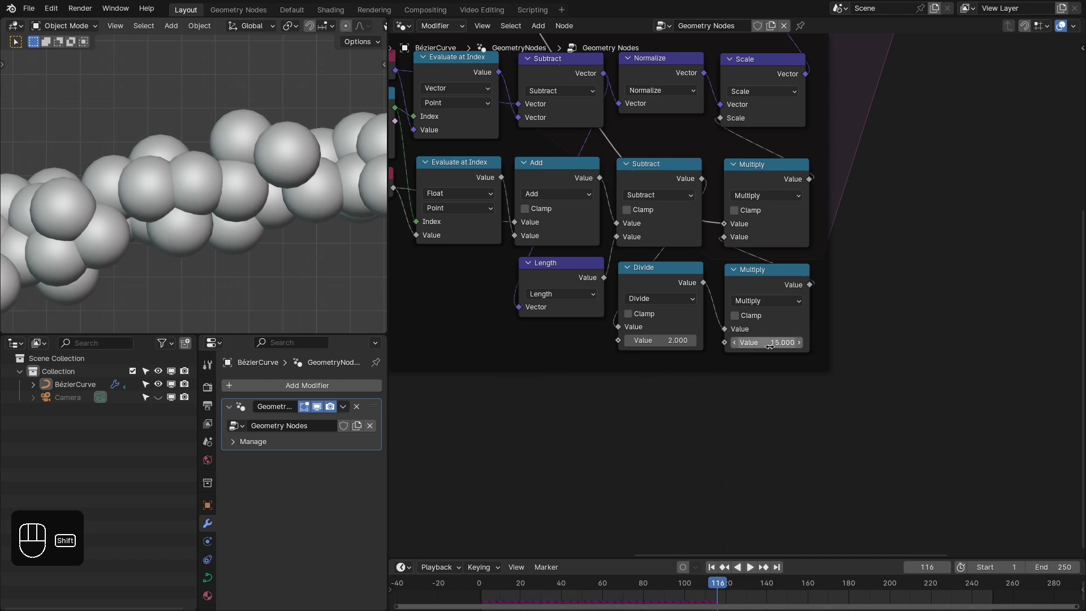
{"action": "key", "text": "shift+Right"}
{"action": "key", "text": "shift+Left"}
{"action": "key", "text": "space"}
- Rewind and replay the simulation to check the sphere spacing with multiplier 15
{"action": "key", "text": "shift+Left"}
{"action": "key", "text": "shift+Left"}
{"action": "key", "text": "space"}
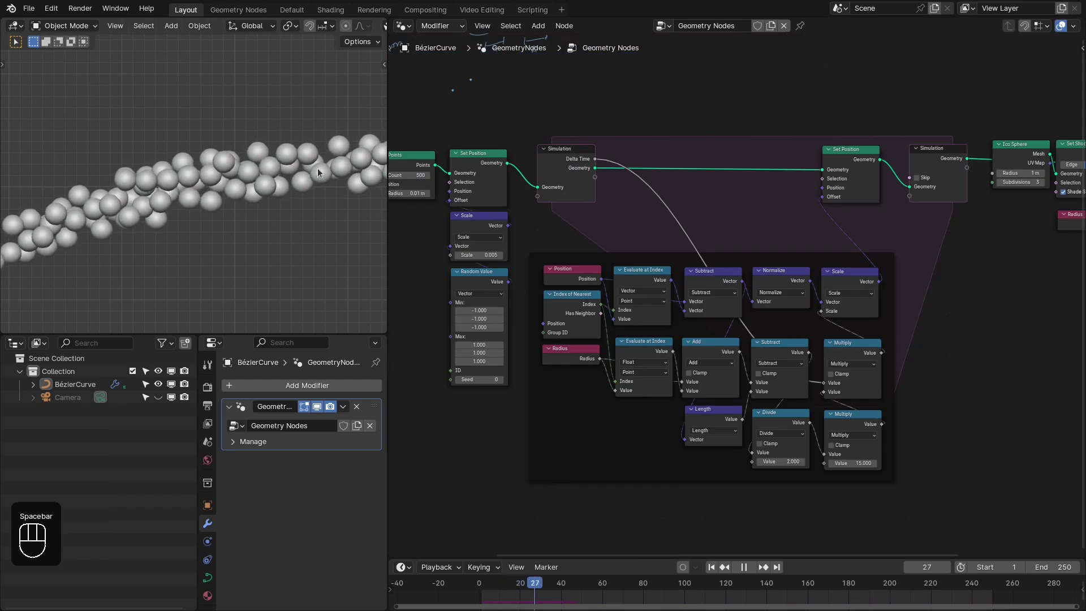
{"action": "key", "text": "space"}
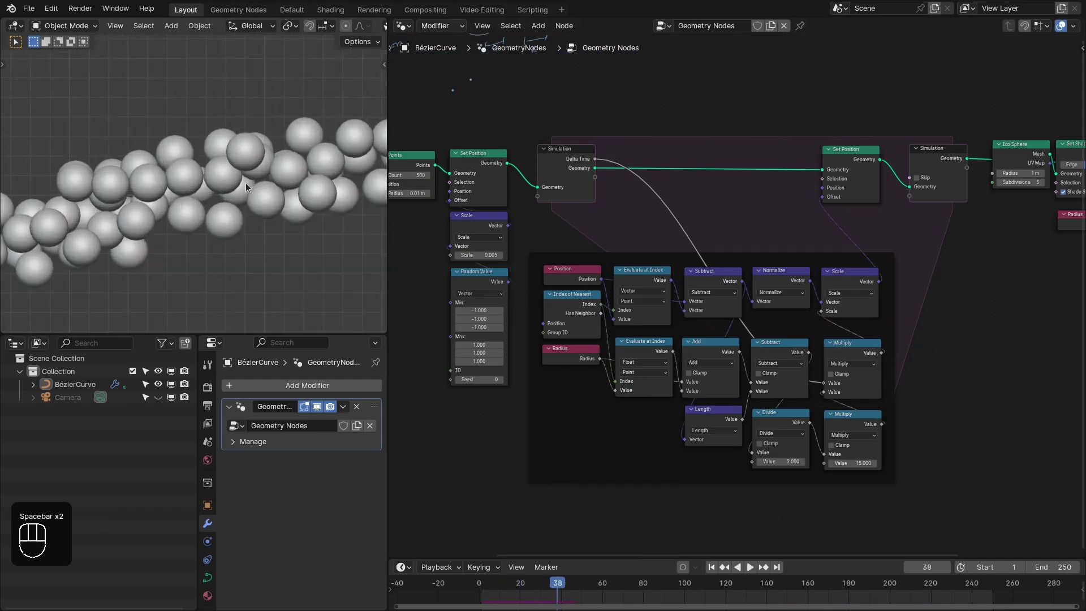
- Wrap the repulsion Set Position in a new Repeat zone wired into the geometry flow
{"action": "left_click_drag", "start_coordinate": [548, 593], "coordinate": [507, 594]}
{"action": "left_click_drag", "start_coordinate": [506, 594], "coordinate": [512, 578]}
{"action": "key", "text": "shift+a"}
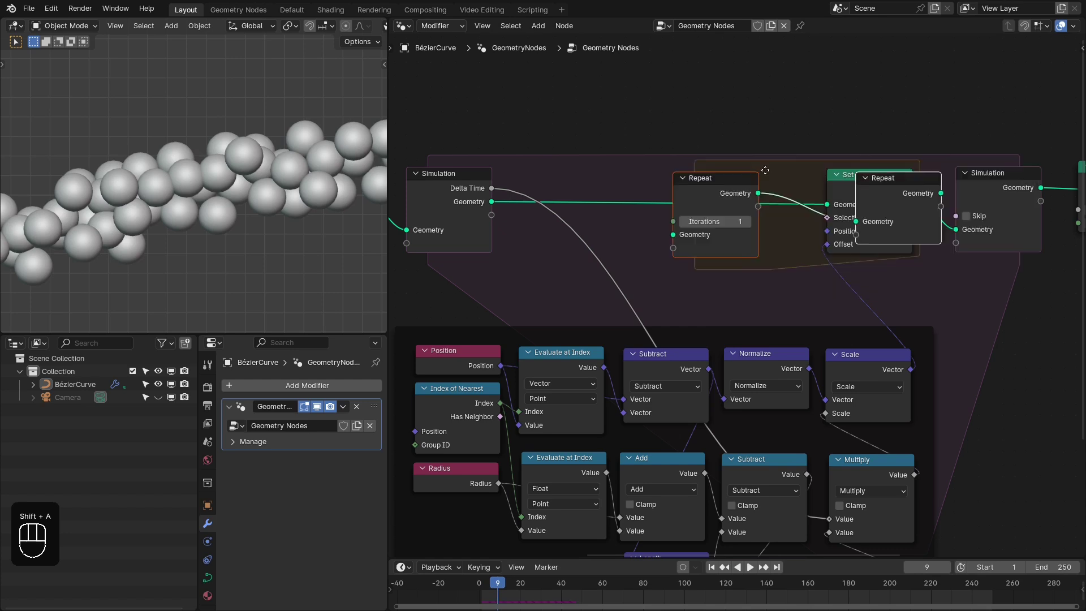
{"action": "double_click", "coordinate": [877, 163]}
{"action": "left_click_drag", "start_coordinate": [726, 224], "coordinate": [765, 179]}
{"action": "left_click", "coordinate": [785, 192]}
{"action": "left_click", "coordinate": [742, 205]}
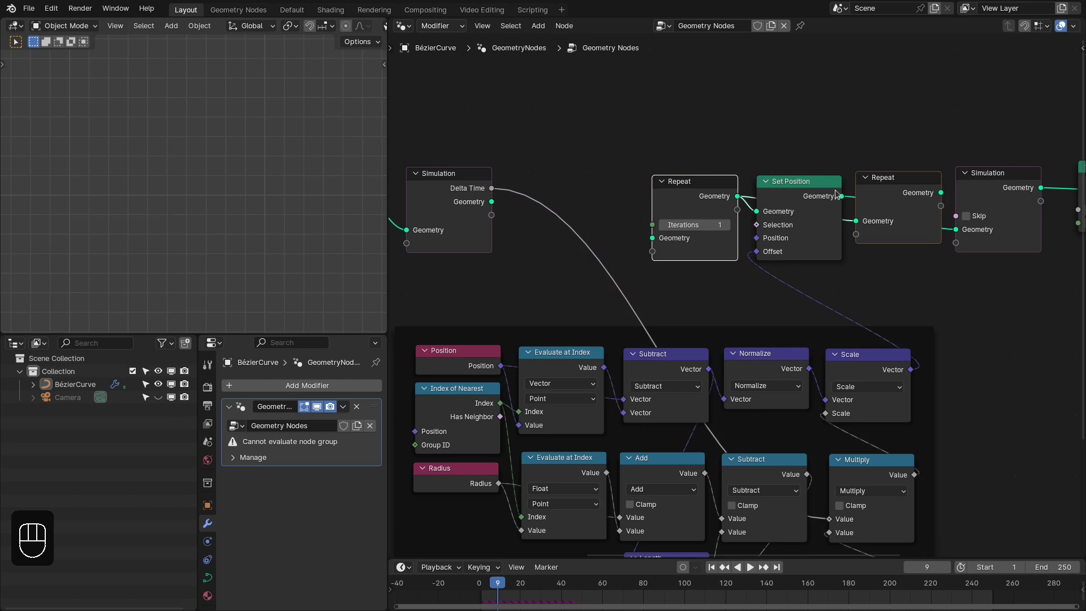
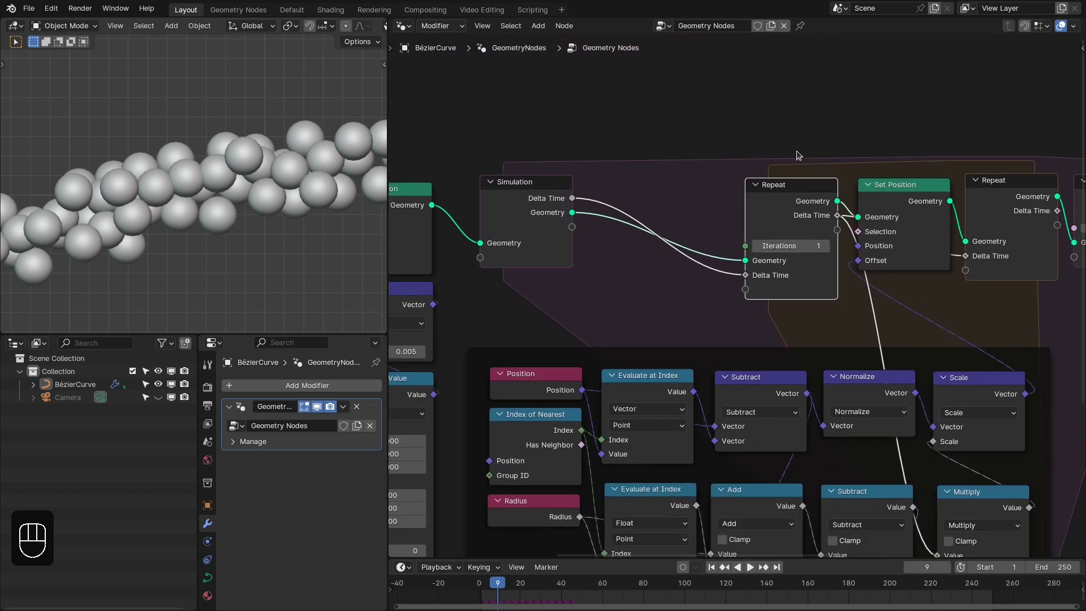
- Bring the Simulation Input into view and search for a Math node to divide Delta Time
{"action": "middle_click", "coordinate": [748, 209]}
{"action": "left_click", "coordinate": [581, 221]}
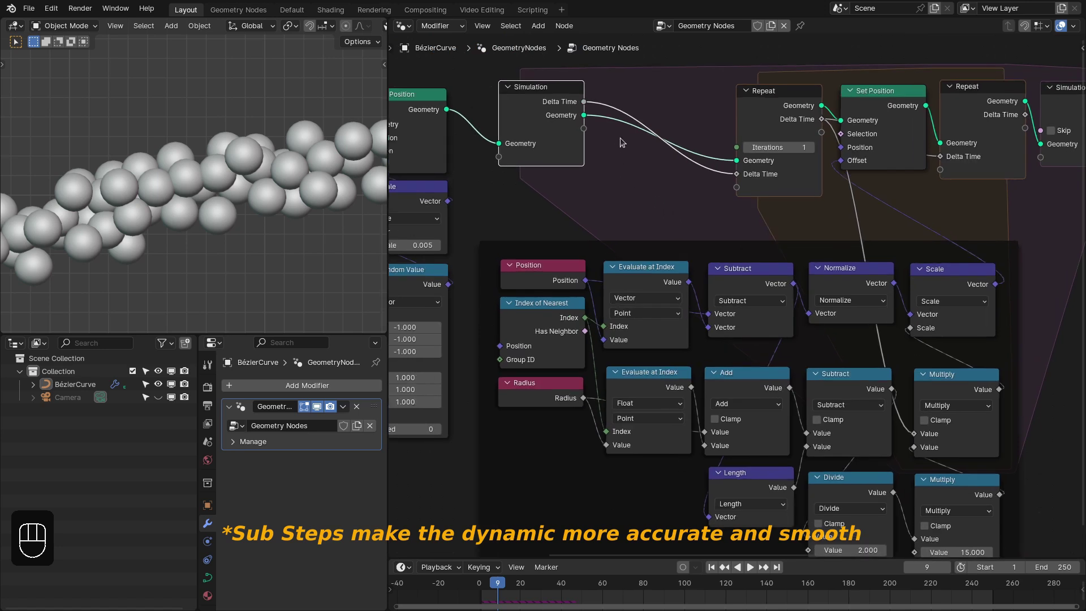
{"action": "middle_click", "coordinate": [623, 142]}
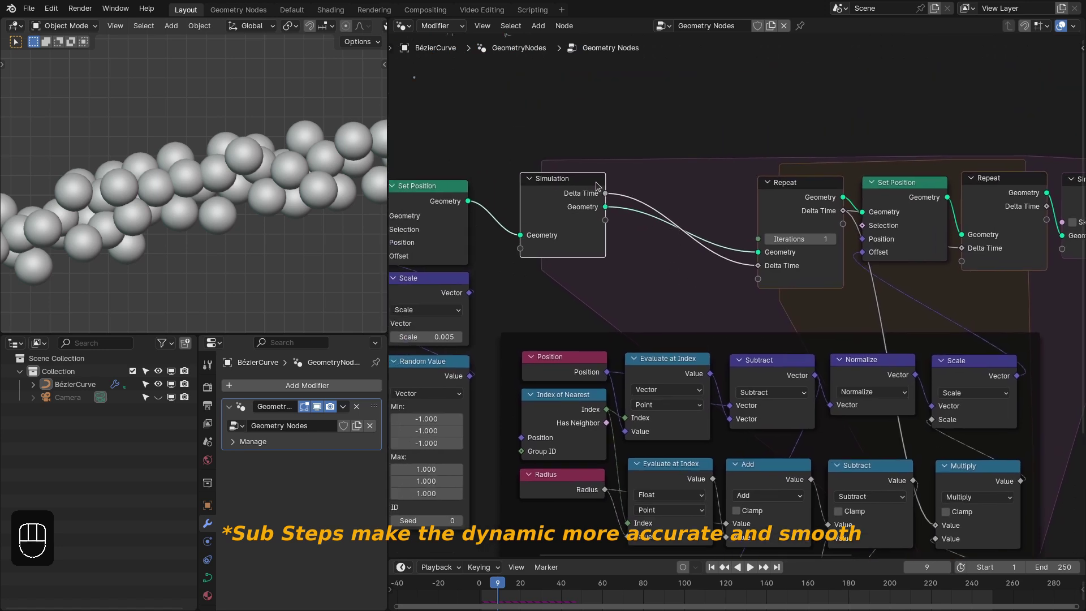
{"action": "key", "text": "shift+a"}
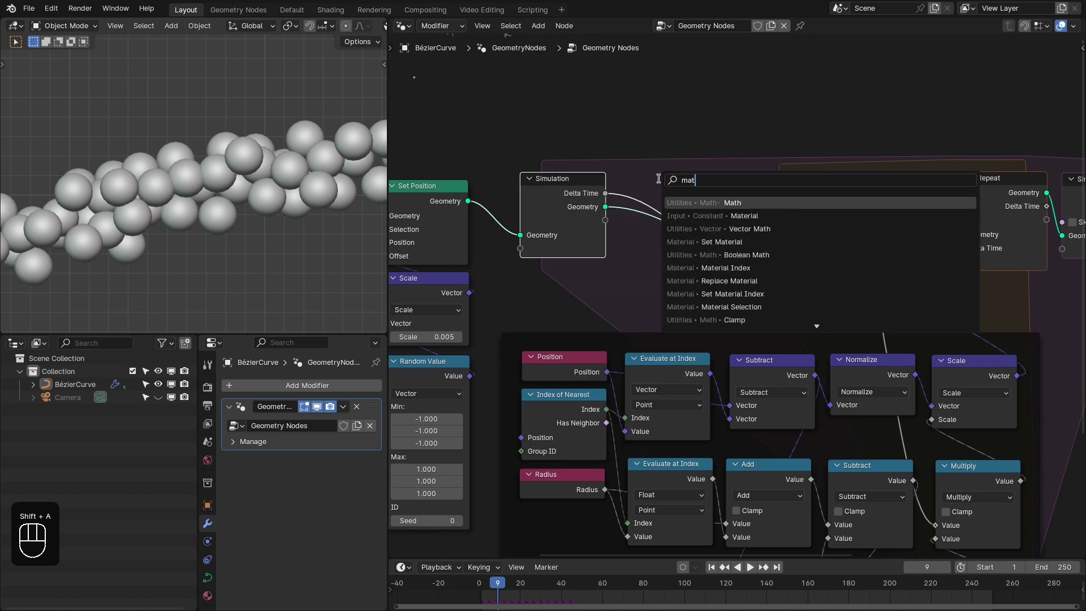
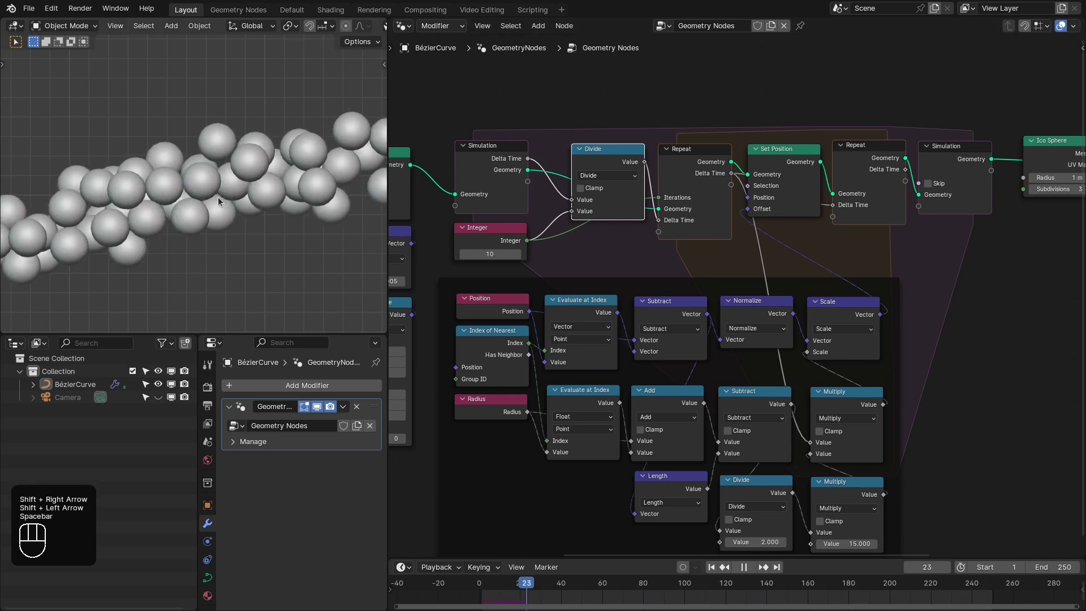
- Replay the simulation, then relabel the Integer node (10) as 'Sub Steps'
{"action": "key", "text": "shift+Left"}
{"action": "key", "text": "shift+Right"}
{"action": "key", "text": "space"}
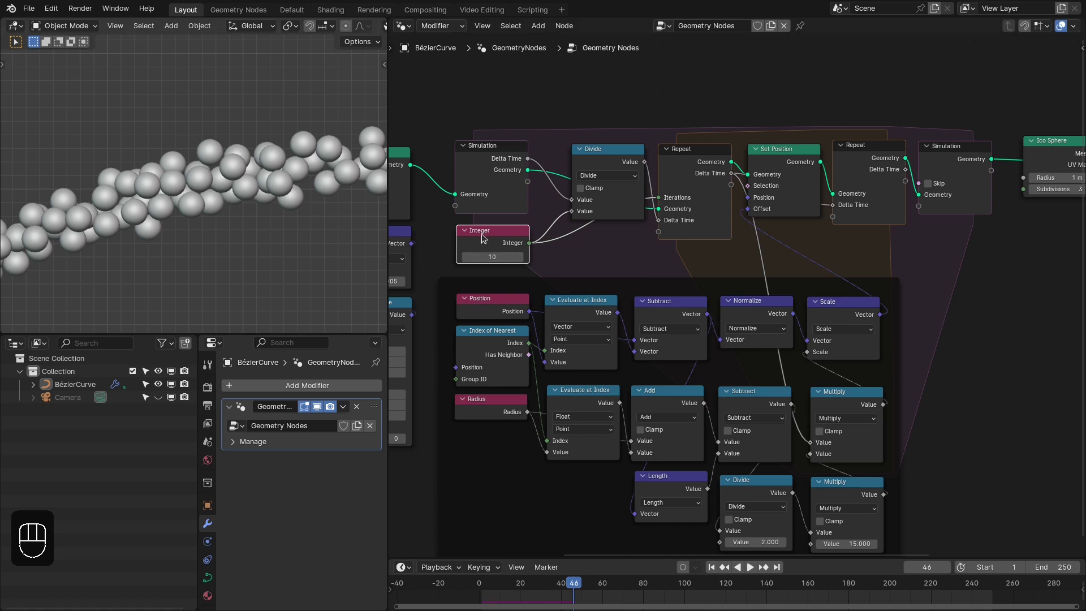
{"action": "left_click", "coordinate": [494, 238]}
{"action": "key", "text": "F2"}
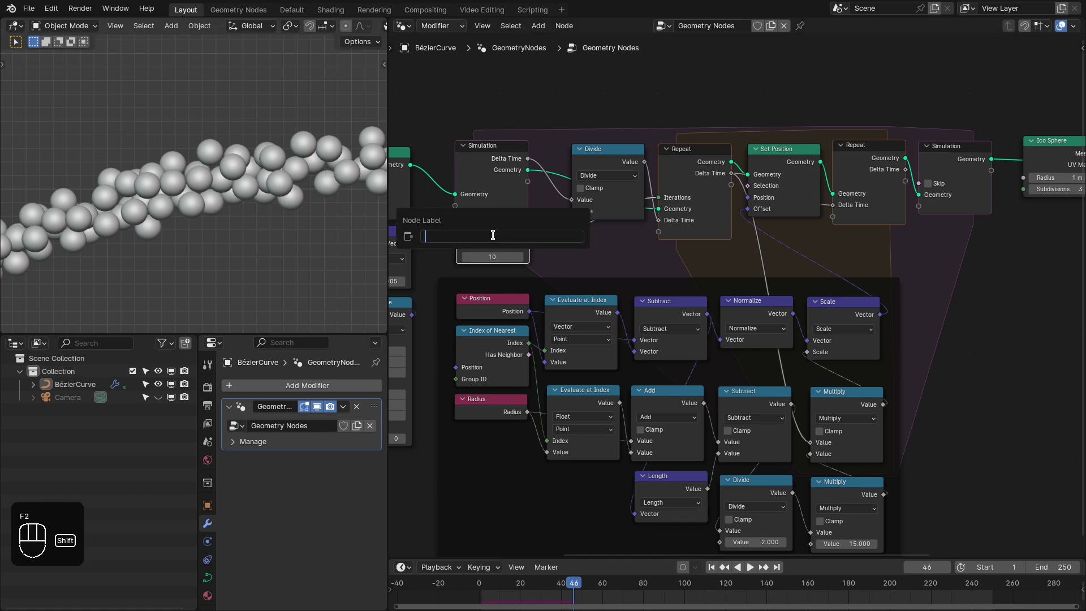
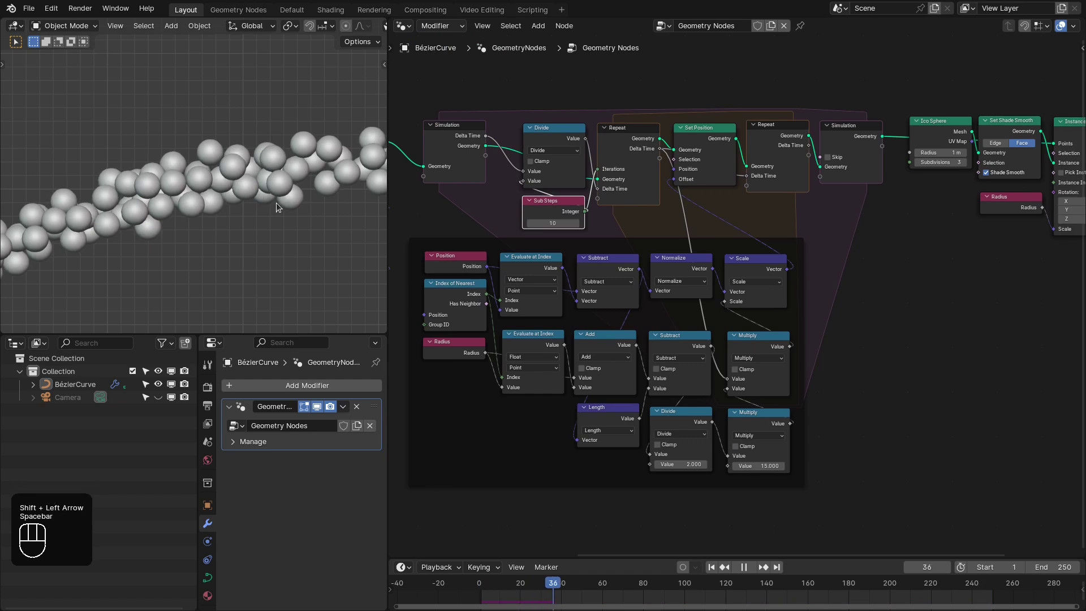
- Replay again and look over the whole node tree full-screen before restoring the split layout
{"action": "key", "text": "shift+Left"}
{"action": "key", "text": "shift+Left"}
{"action": "key", "text": "space"}
{"action": "key", "text": "space"}
{"action": "left_click", "coordinate": [370, 215]}
{"action": "left_click_drag", "start_coordinate": [301, 321], "coordinate": [237, 253]}
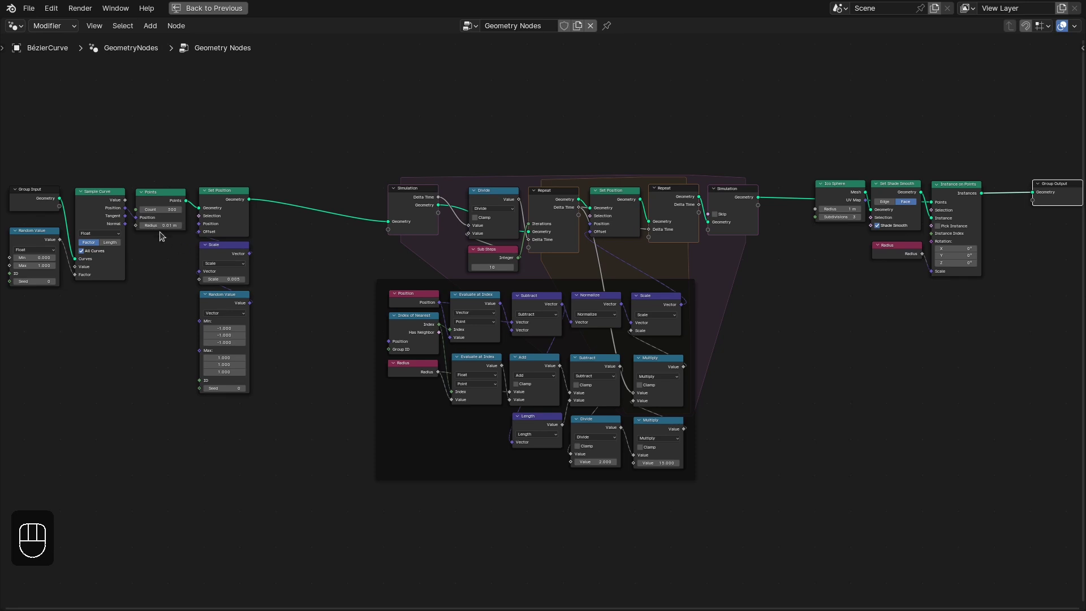
{"action": "key", "text": "ctrl+space"}
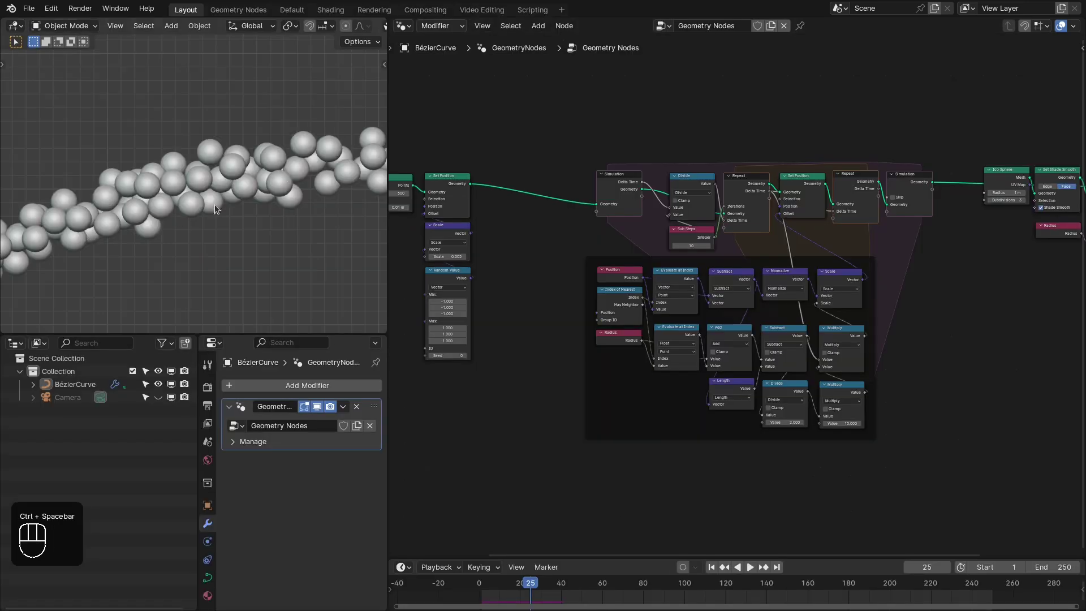
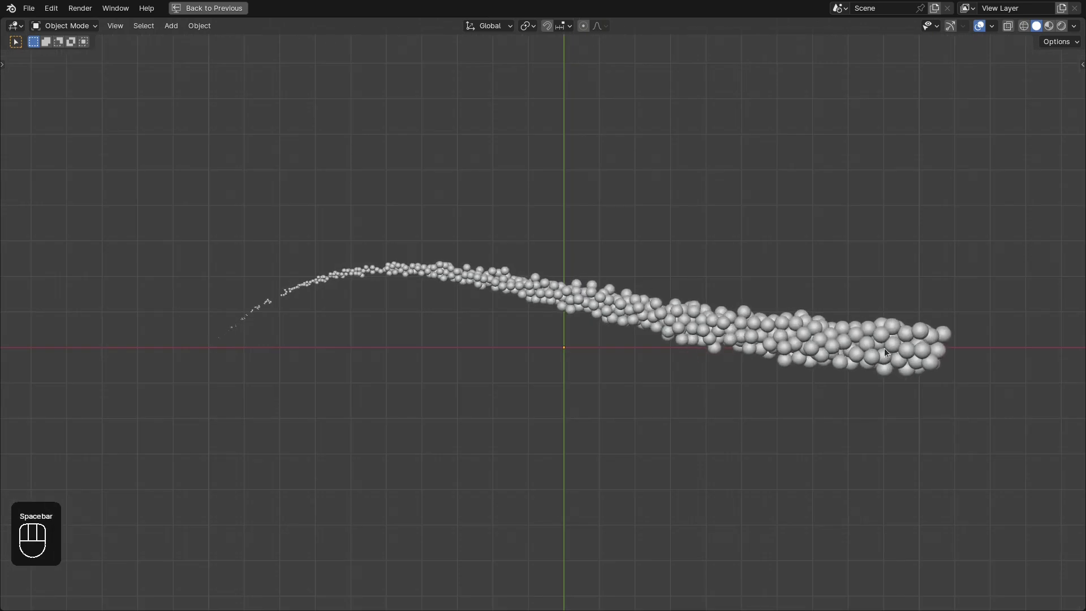
- Rewind to frame 1 and leave the full-screen viewport after previewing the growing spheres
{"action": "key", "text": "shift+Left"}
{"action": "key", "text": "space"}
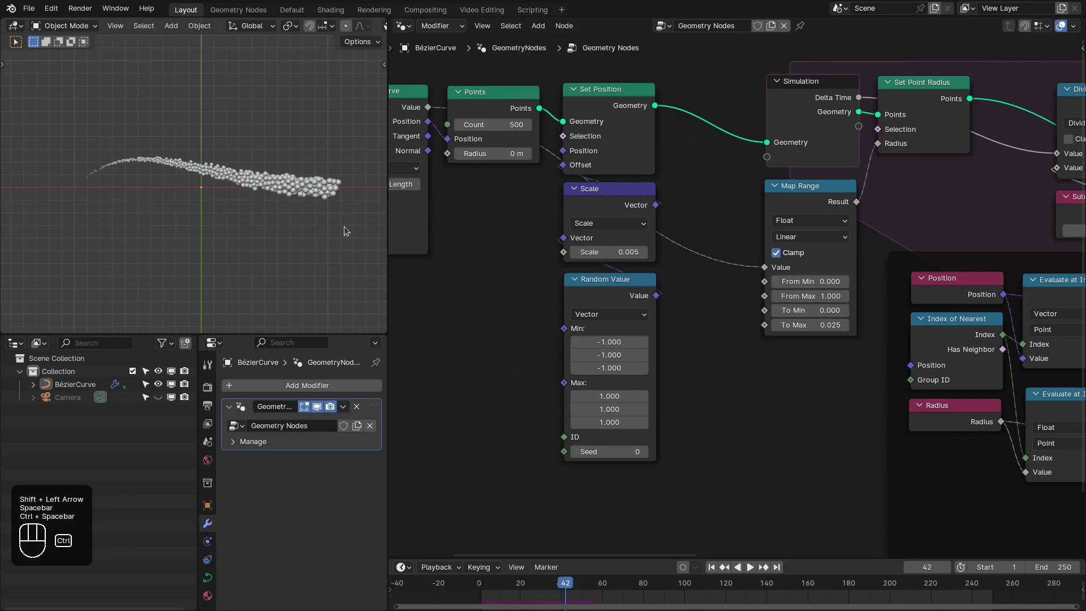
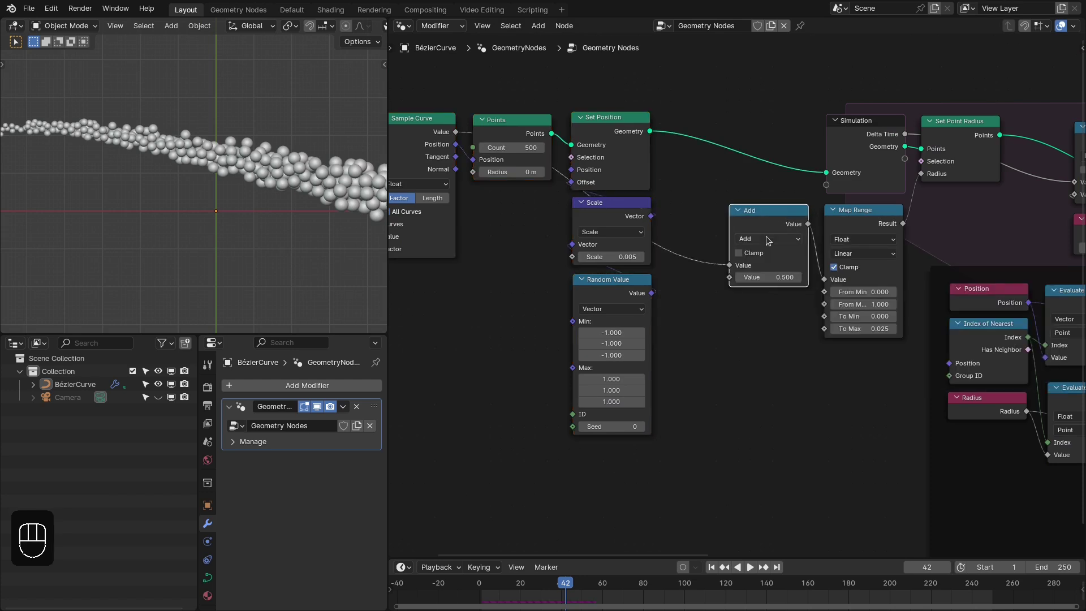
- Place a Subtract node before Map Range and plug the KS_Time_Falloff group into its second value
{"action": "left_click_drag", "start_coordinate": [767, 243], "coordinate": [570, 295]}
{"action": "left_click_drag", "start_coordinate": [763, 326], "coordinate": [762, 310]}
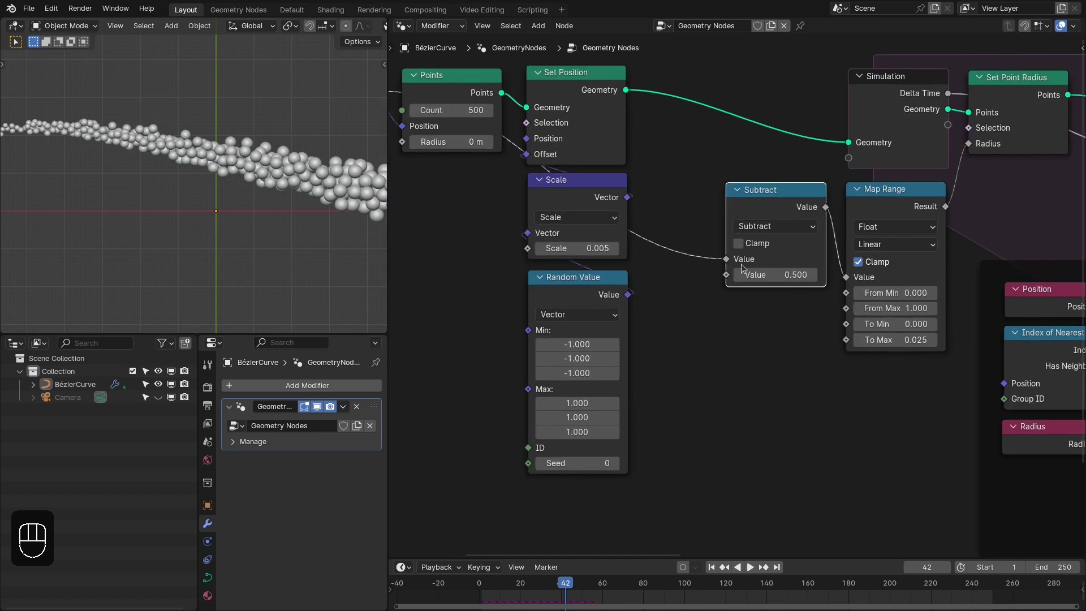
{"action": "left_click_drag", "start_coordinate": [735, 296], "coordinate": [824, 324]}
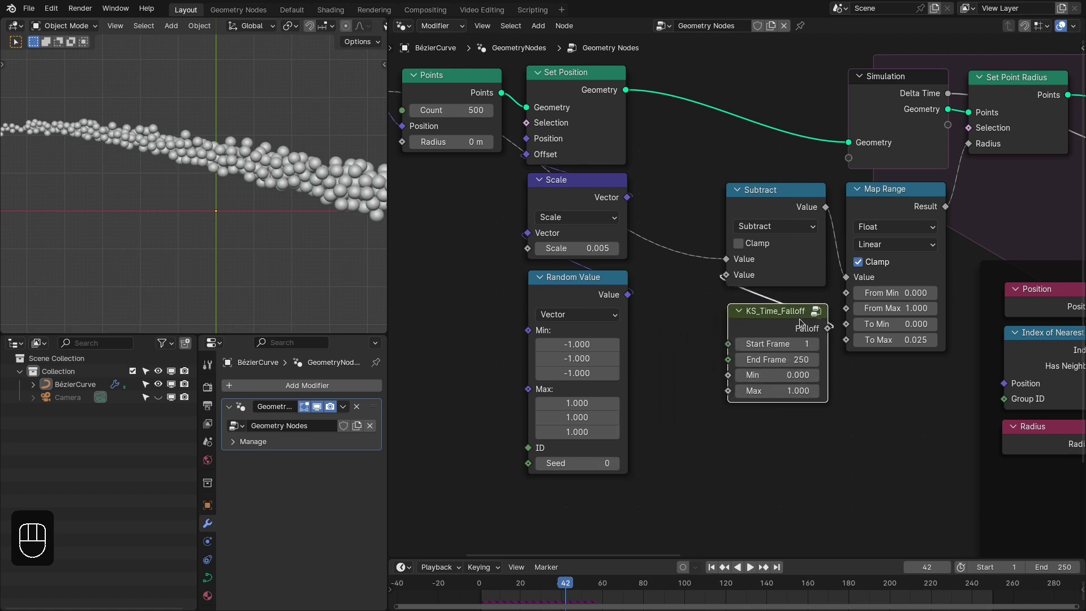
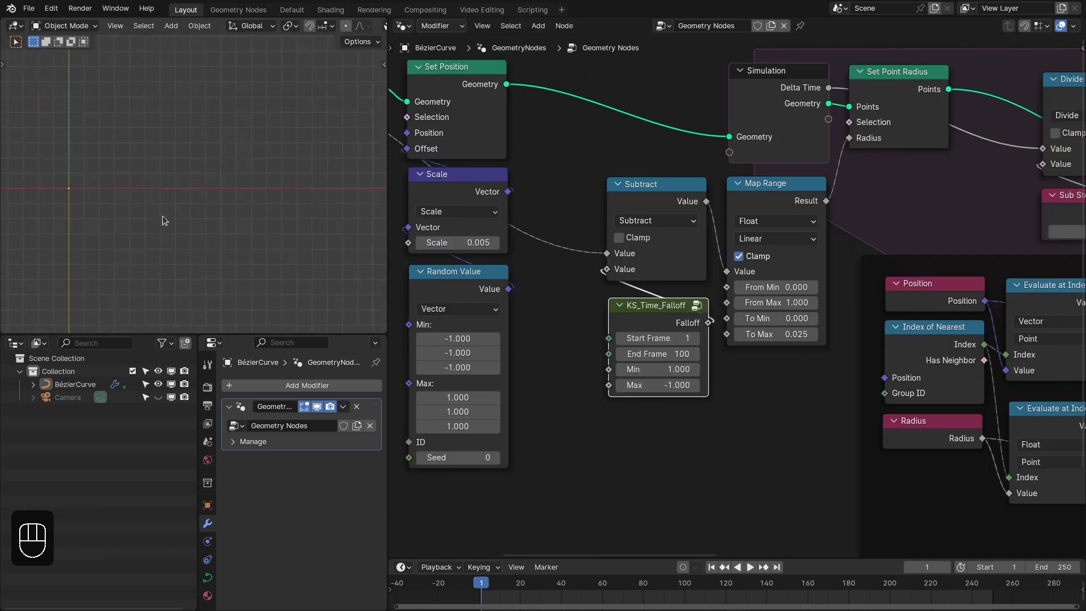
- Maximize the 3D viewport and play the simulation from frame 1
{"action": "key", "text": "ctrl+space"}
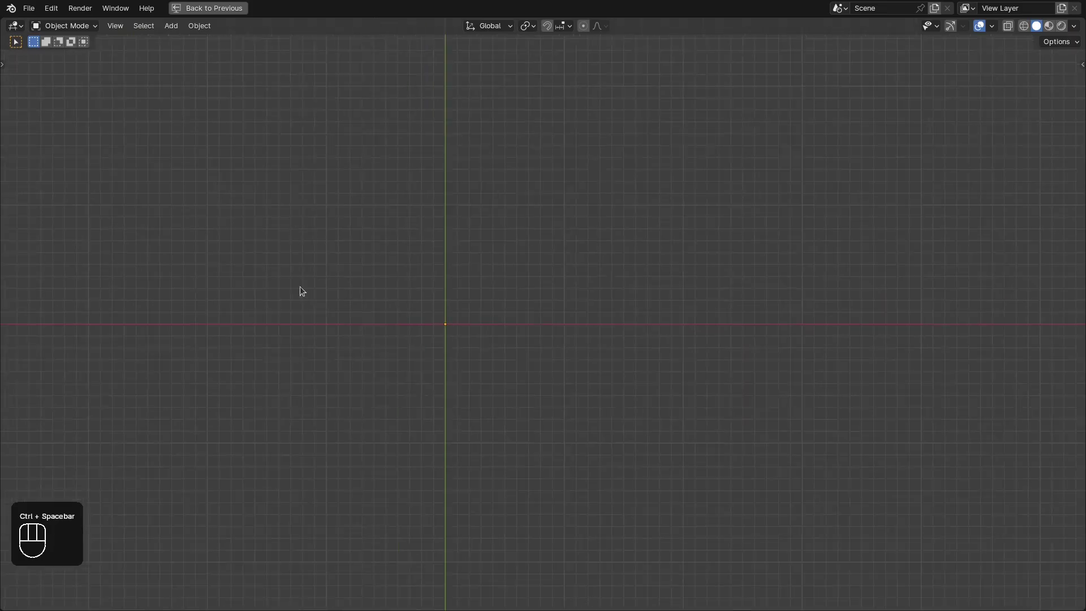
{"action": "left_click_drag", "start_coordinate": [558, 335], "coordinate": [610, 330]}
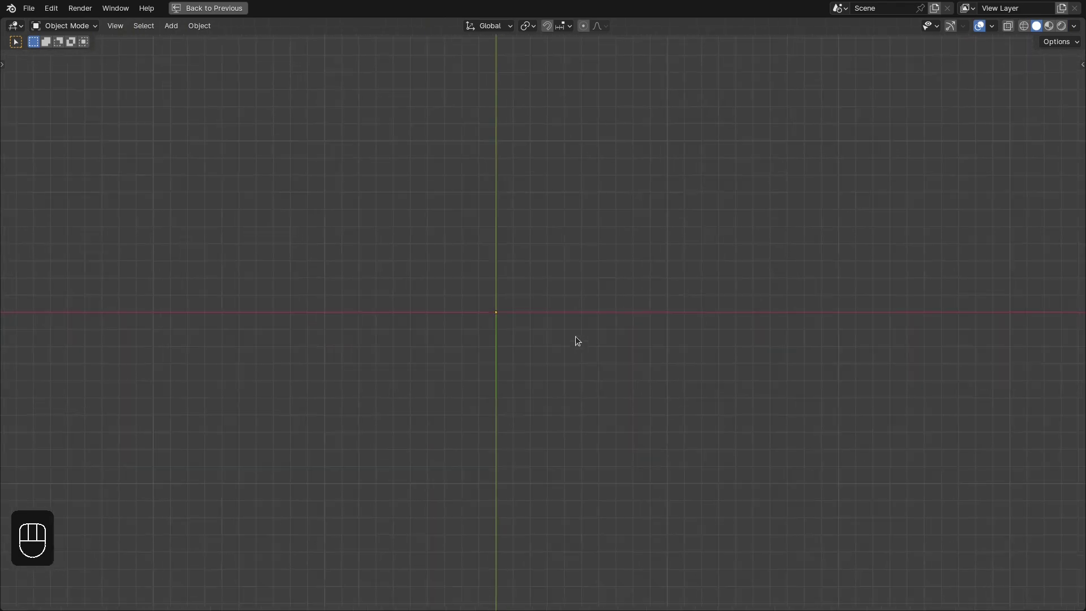
{"action": "key", "text": "space"}
{"action": "key", "text": "shift+Left"}
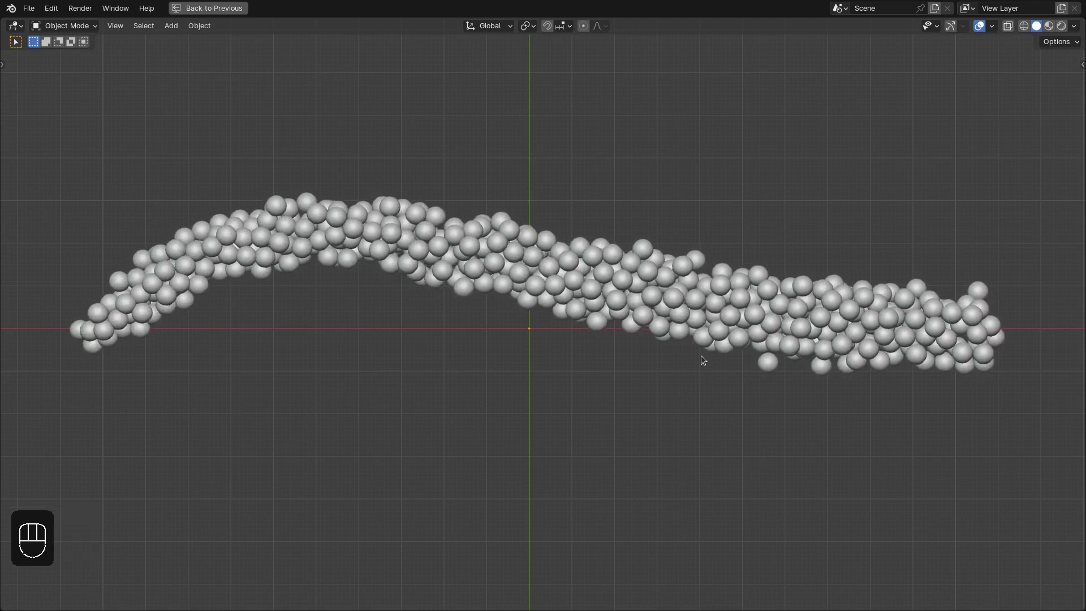
{"action": "key", "text": "space"}
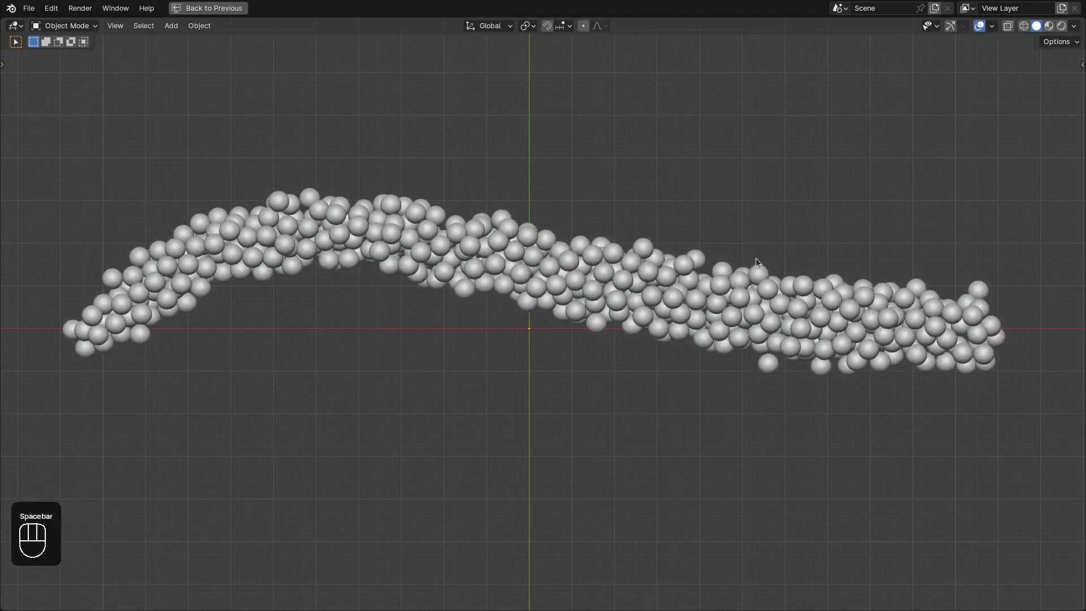
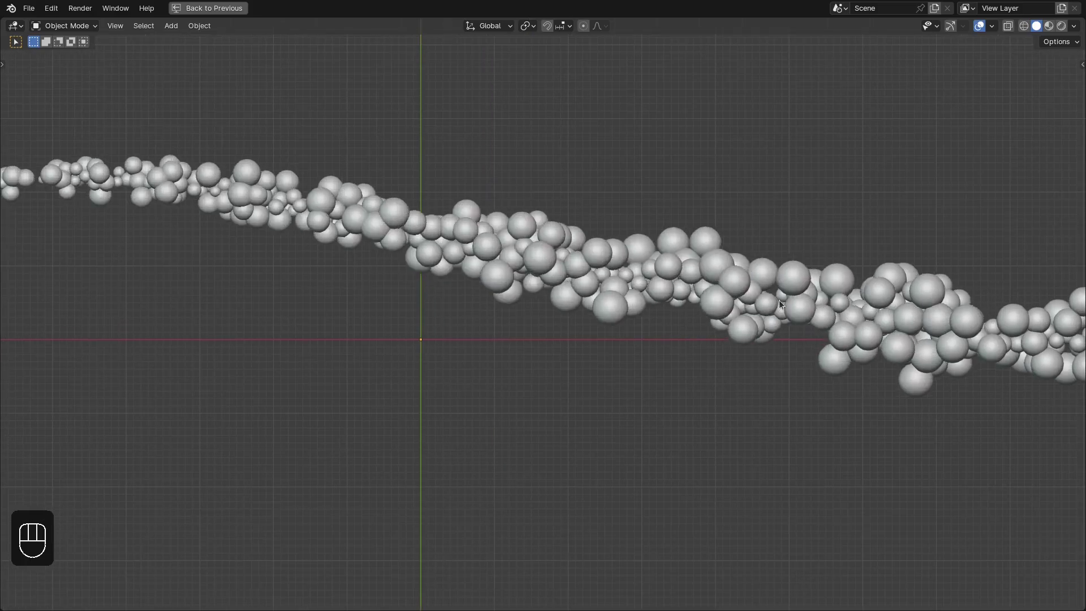
- Stop playback around frame 119 and return to the normal multi-panel layout
{"action": "key", "text": "space"}
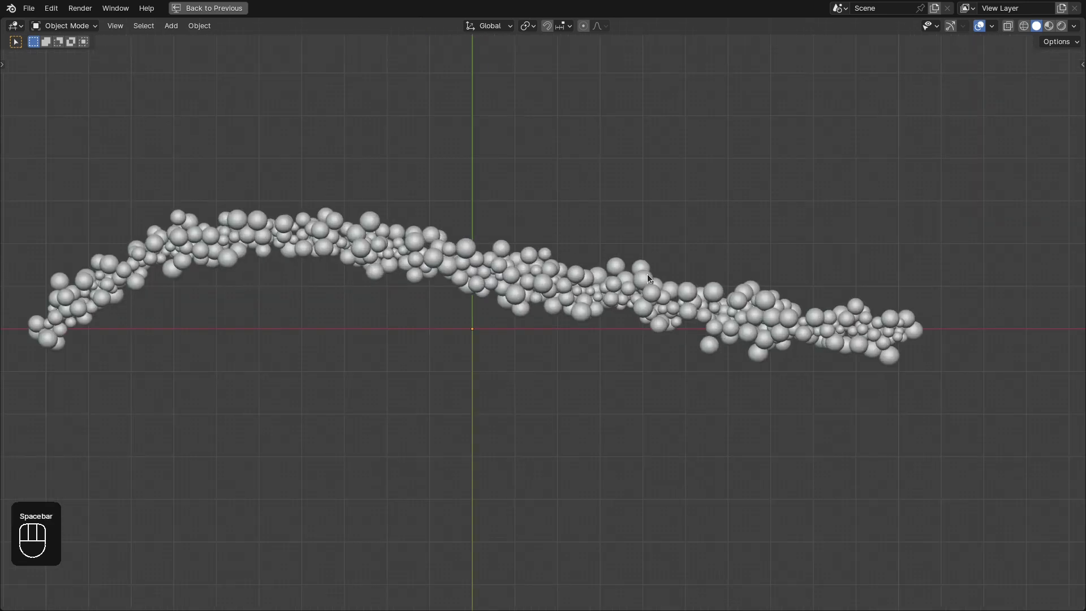
{"action": "key", "text": "ctrl+space"}
{"action": "left_click", "coordinate": [828, 326]}
{"action": "left_click", "coordinate": [700, 301]}
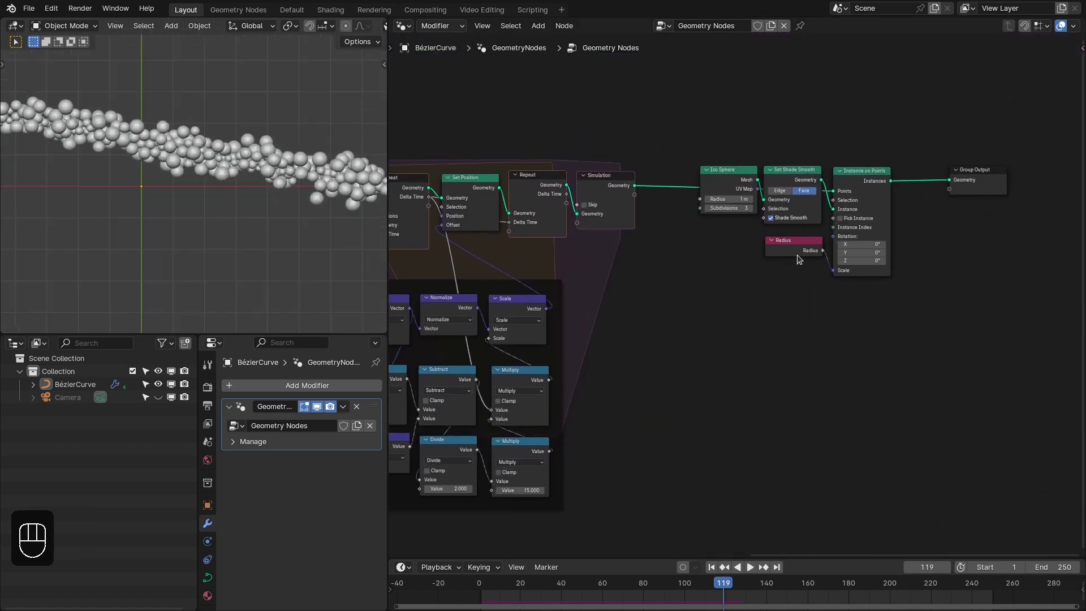
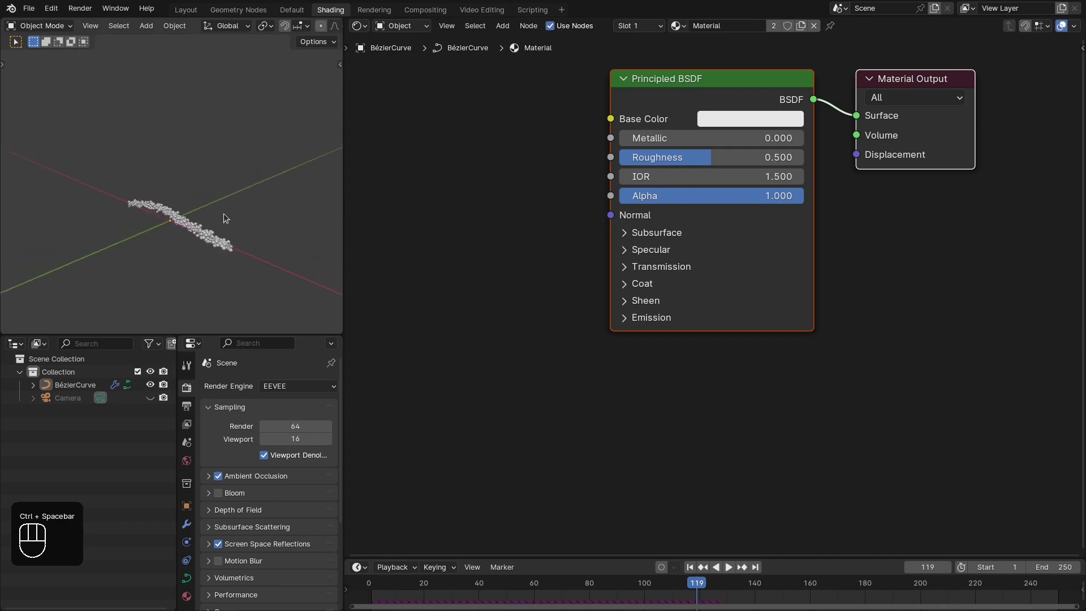
- Add an Attribute node reading the random Instancer value and feed it through a Color Ramp into Base Color
{"action": "middle_click", "coordinate": [249, 257]}
{"action": "left_click_drag", "start_coordinate": [260, 245], "coordinate": [252, 204]}
{"action": "key", "text": "z"}
{"action": "middle_click", "coordinate": [214, 166]}
{"action": "middle_click", "coordinate": [708, 289]}
{"action": "key", "text": "shift+a"}
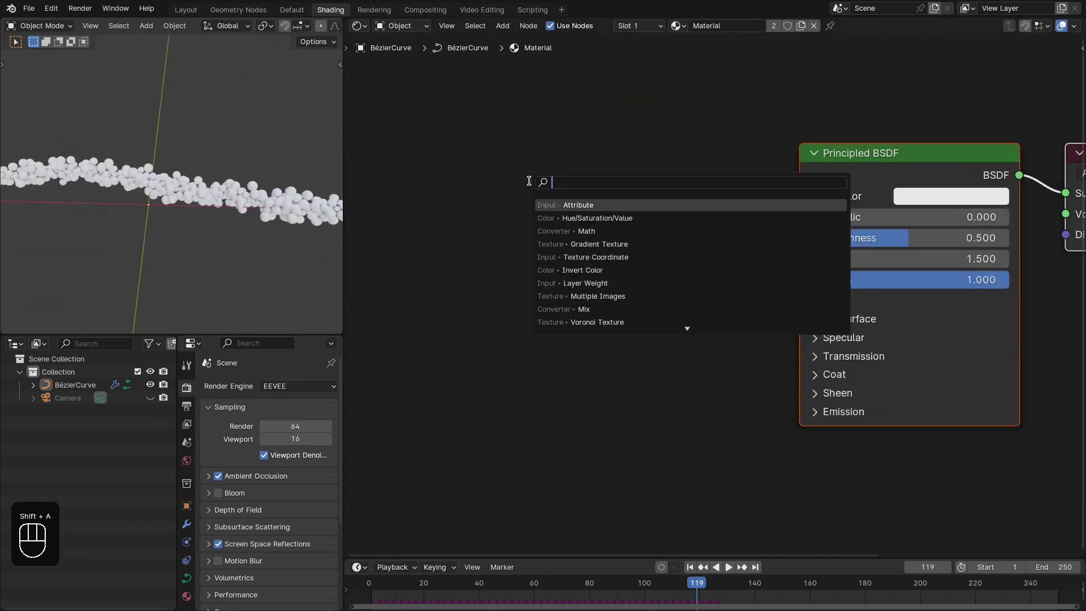
{"action": "key", "text": "t"}
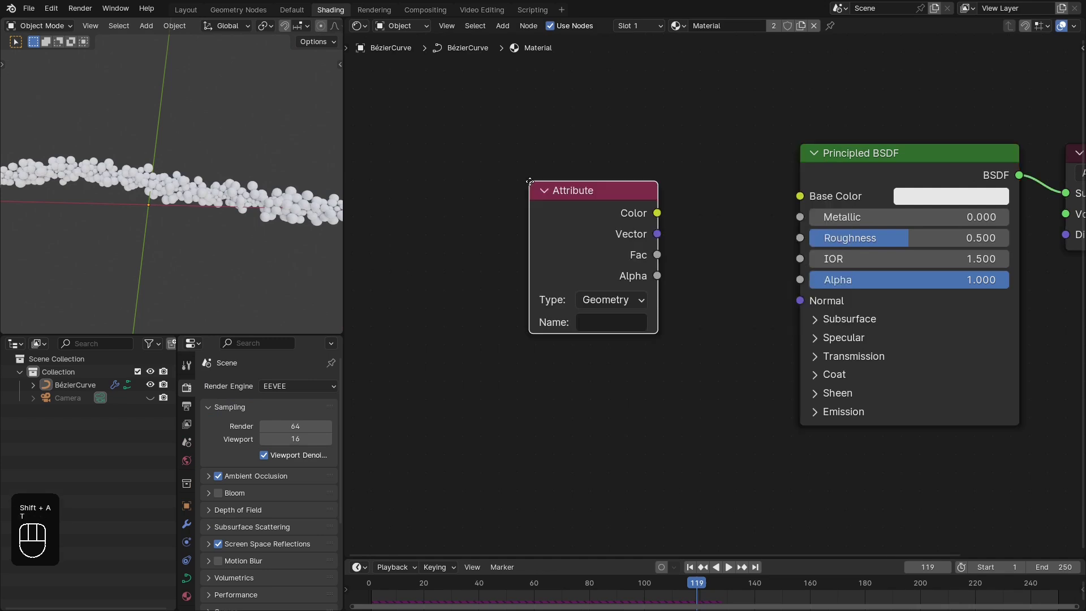
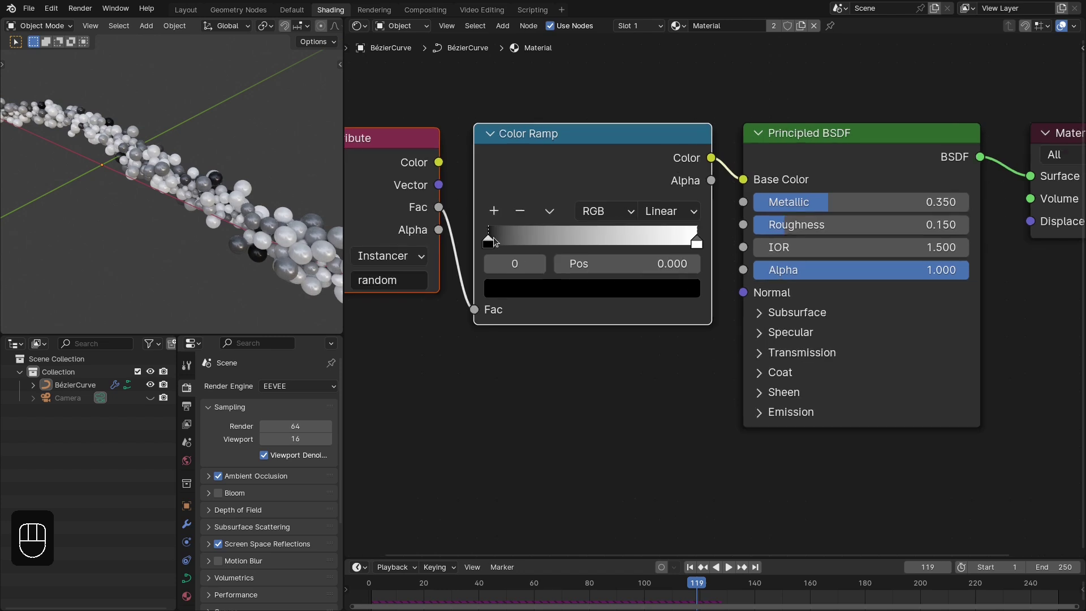
- Set the ramp's dark stop to deep pink, Metallic 0.35 and Roughness 0.15, then view the result full-screen
{"action": "left_click_drag", "start_coordinate": [548, 286], "coordinate": [675, 296]}
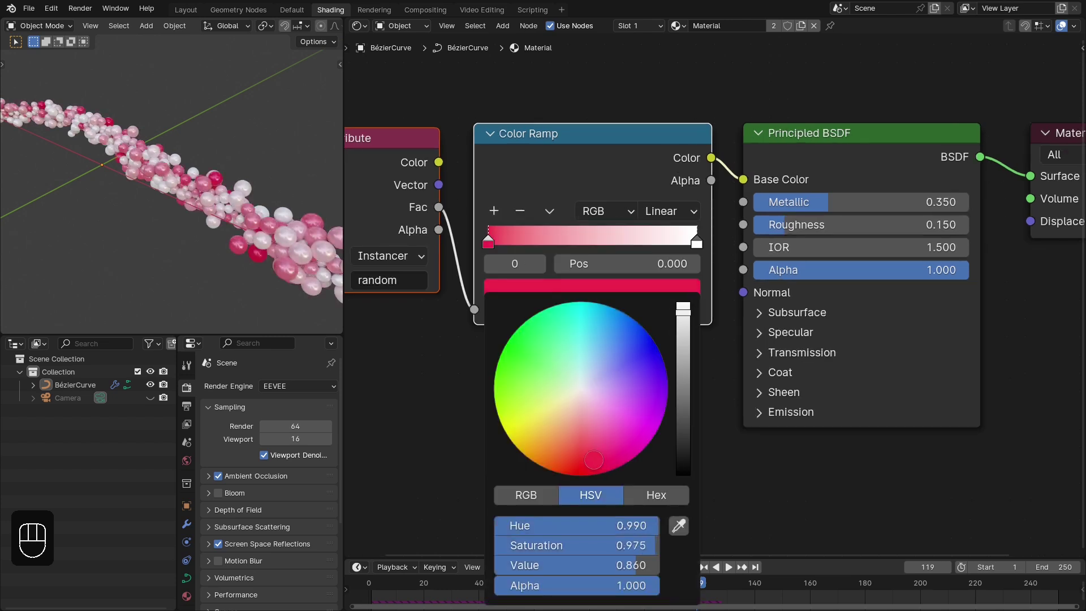
{"action": "middle_click", "coordinate": [265, 183]}
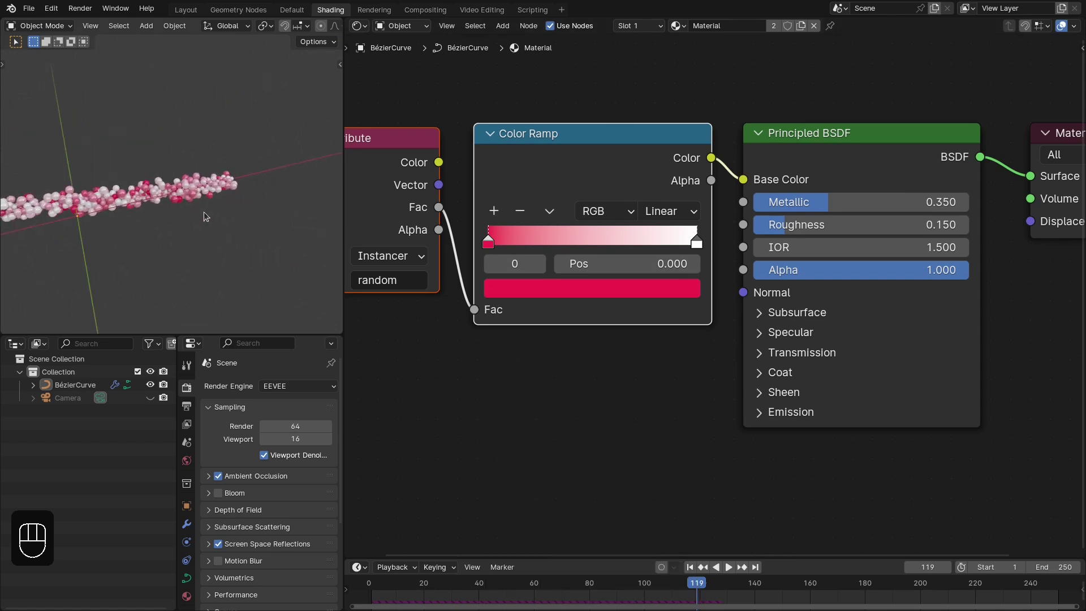
{"action": "key", "text": "ctrl+space"}
{"action": "left_click", "coordinate": [488, 301]}
{"action": "left_click_drag", "start_coordinate": [543, 302], "coordinate": [547, 308]}
{"action": "left_click", "coordinate": [589, 287]}
{"action": "key", "text": "shift+Right"}
{"action": "key", "text": "shift+Left"}
{"action": "key", "text": "space"}
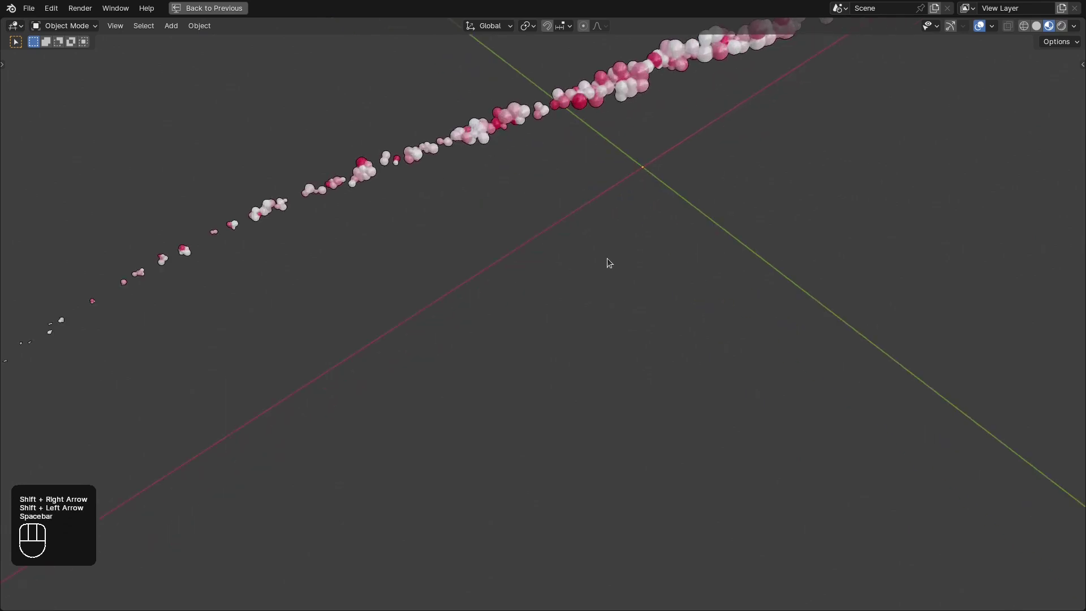
- Zoom the maximized viewport in closer to the pink-white spheres along the curve
{"action": "left_click_drag", "start_coordinate": [560, 233], "coordinate": [558, 216]}
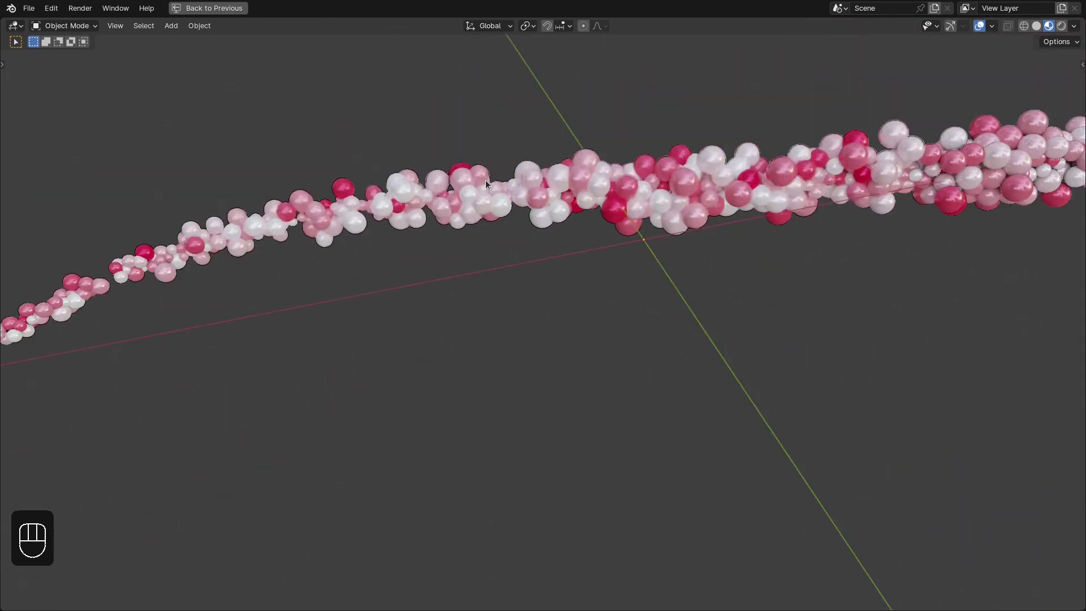
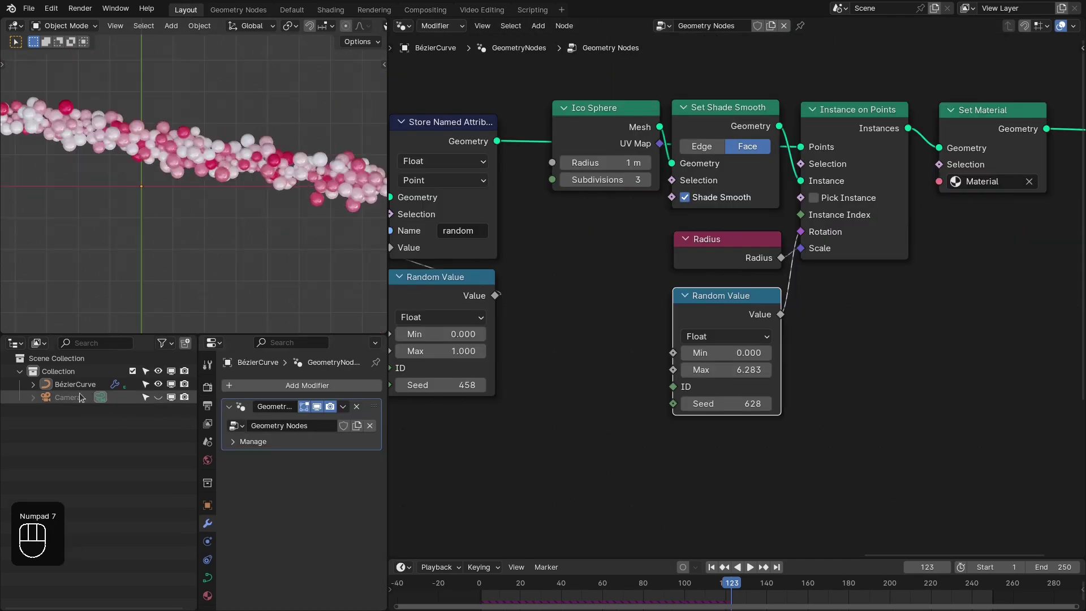
- Draw several extra strokes on the curve object in Edit Mode with the Draw tool
{"action": "left_click", "coordinate": [61, 392]}
{"action": "key", "text": "ctrl+space"}
{"action": "key", "text": "Tab"}
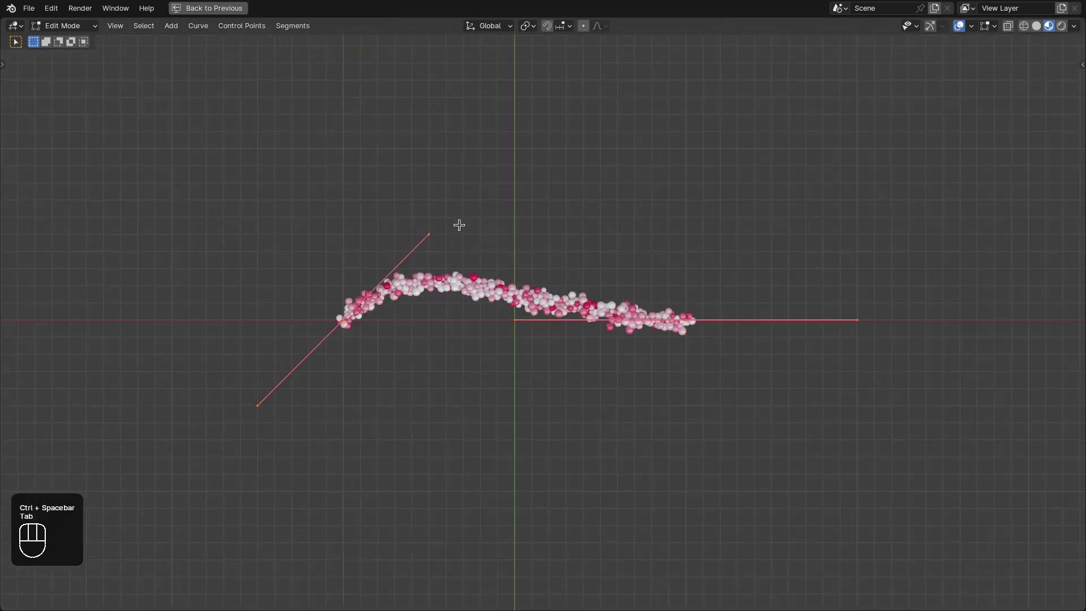
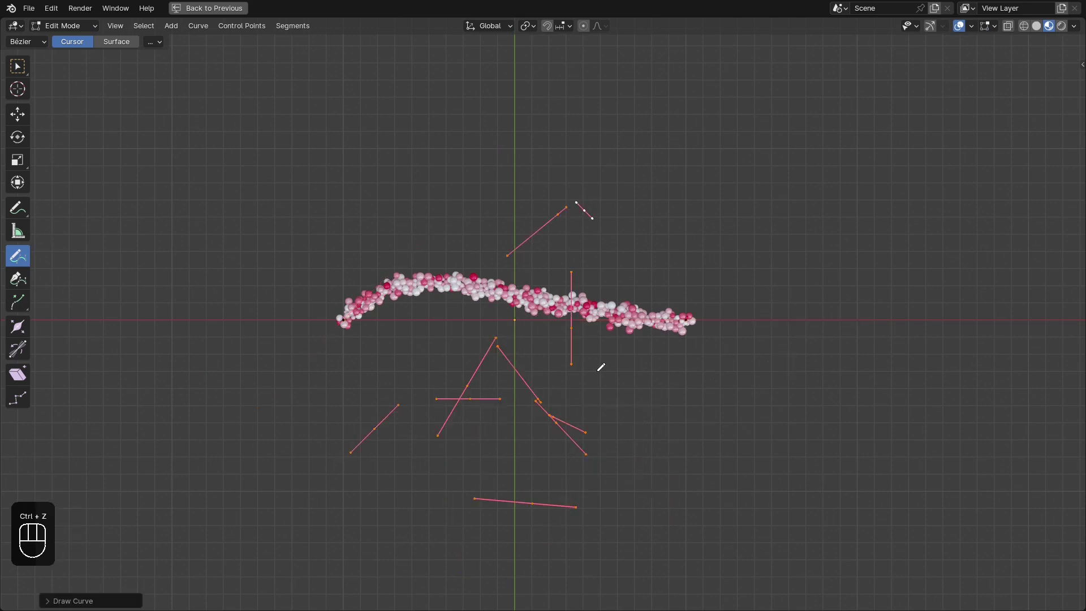
{"action": "key", "text": "Tab"}
- Rewind and play the animation so spheres grow along all the new curves
{"action": "key", "text": "shift+Right"}
{"action": "key", "text": "shift+Left"}
{"action": "key", "text": "space"}
{"action": "left_click_drag", "start_coordinate": [598, 379], "coordinate": [582, 348]}
{"action": "key", "text": "alt+a"}
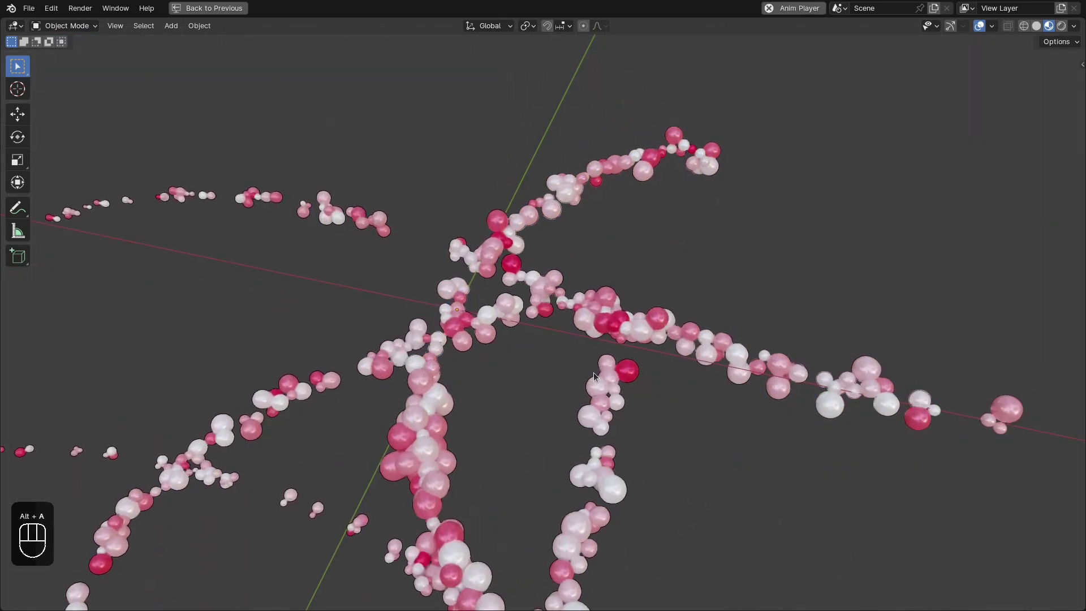